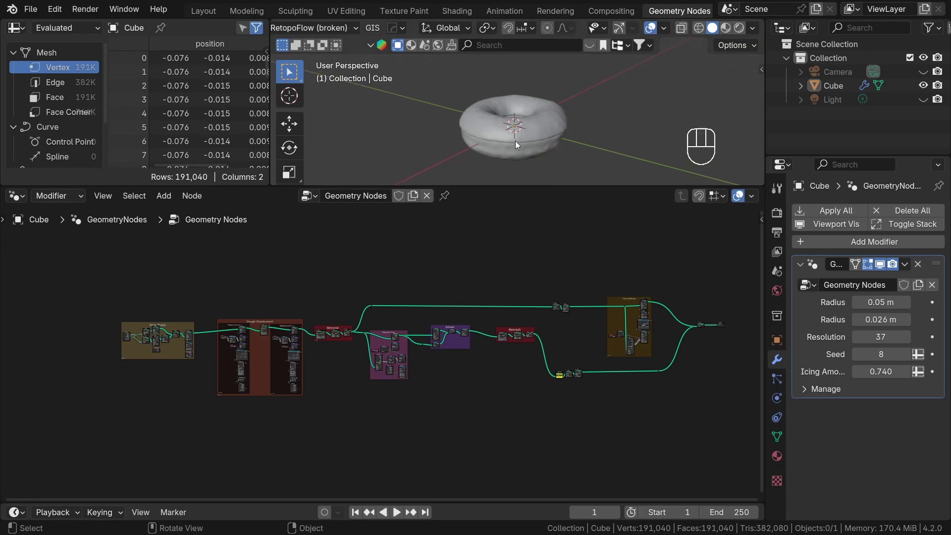
# Reroute the dough geometry straight into Group Output, bypassing the icing
pyautogui.press('t')
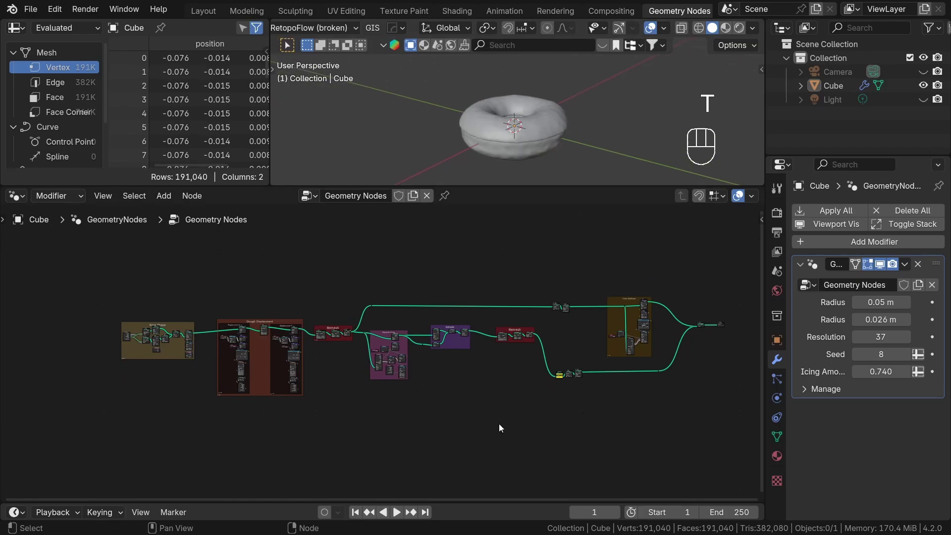
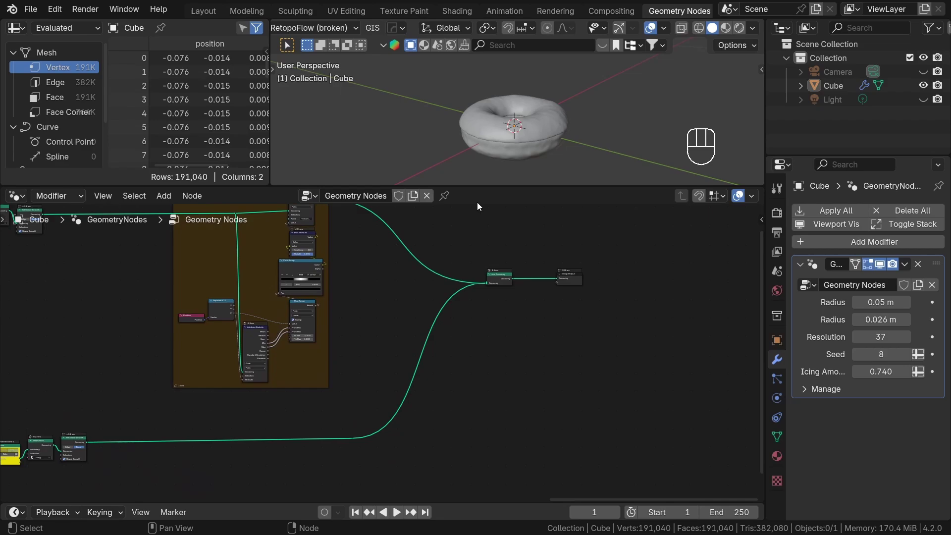
pyautogui.moveTo(535, 151); pyautogui.dragTo(552, 119)
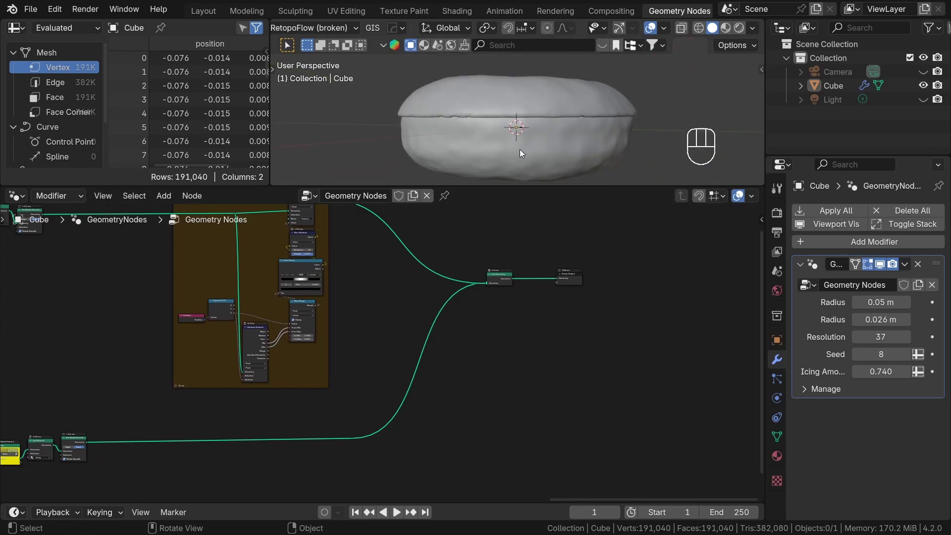
pyautogui.moveTo(540, 113); pyautogui.dragTo(538, 141)
pyautogui.moveTo(538, 142); pyautogui.dragTo(521, 114)
pyautogui.middleClick(524, 118)
pyautogui.moveTo(344, 435); pyautogui.dragTo(656, 414)
pyautogui.click(620, 427)
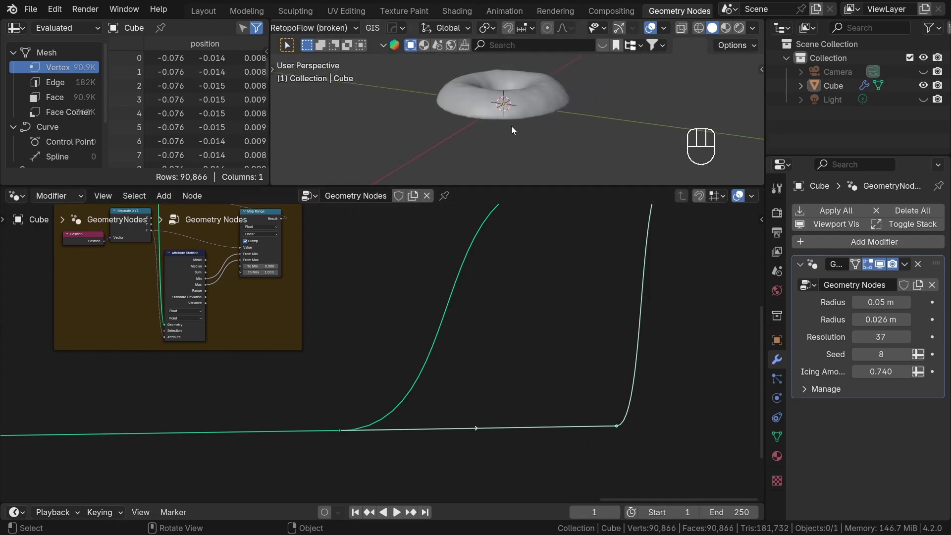
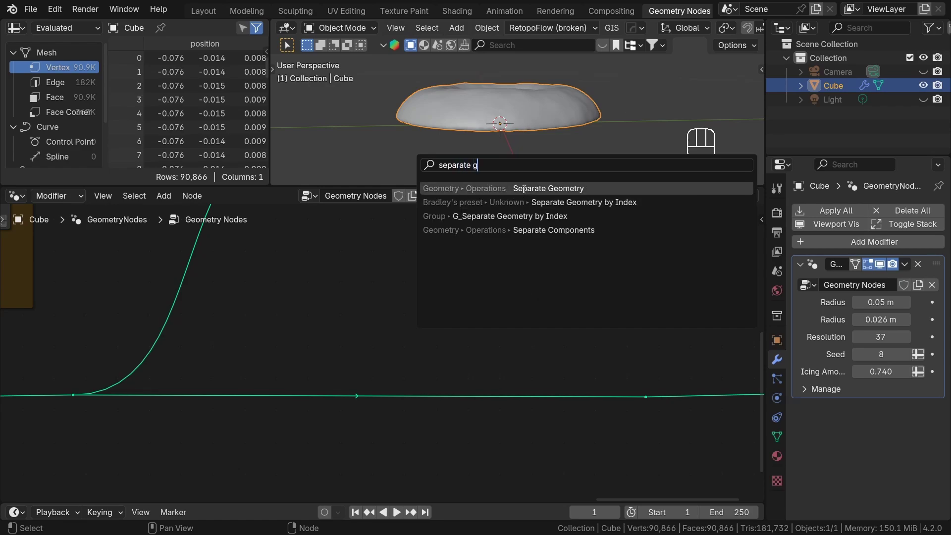
# Drop a Separate Geometry node onto the link ahead of Group Output
pyautogui.middleClick(503, 113)
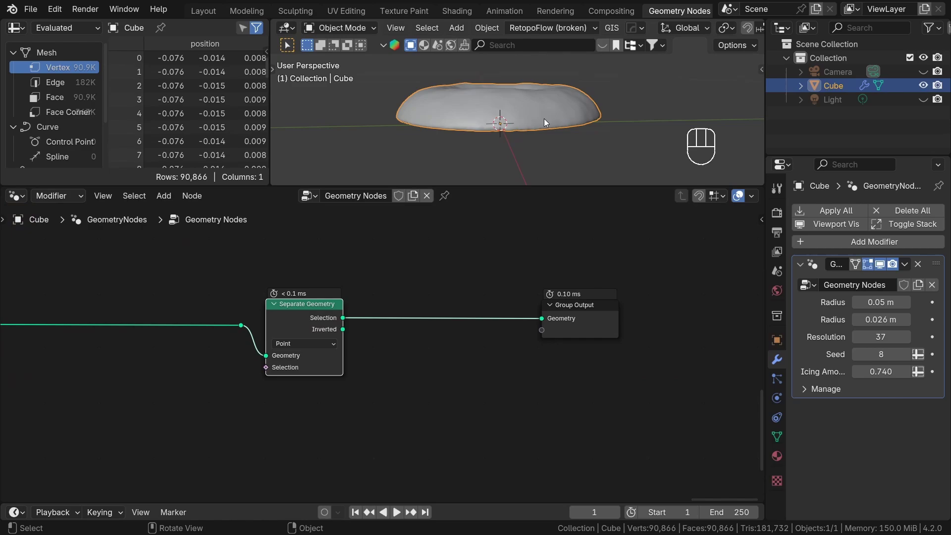
pyautogui.doubleClick(308, 318)
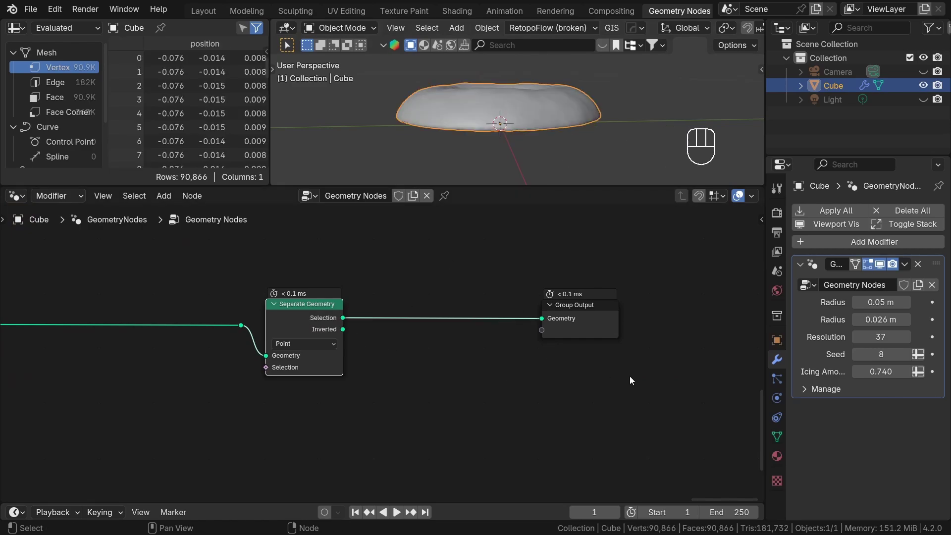
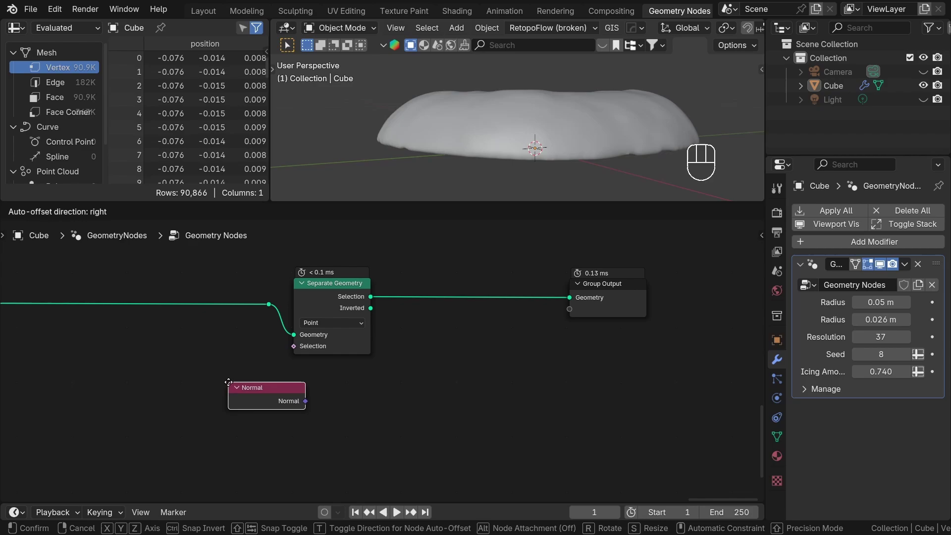
# Place a Normal node and feed it into a Vector Math Dot Product against (0, 0, 1)
pyautogui.click(369, 413)
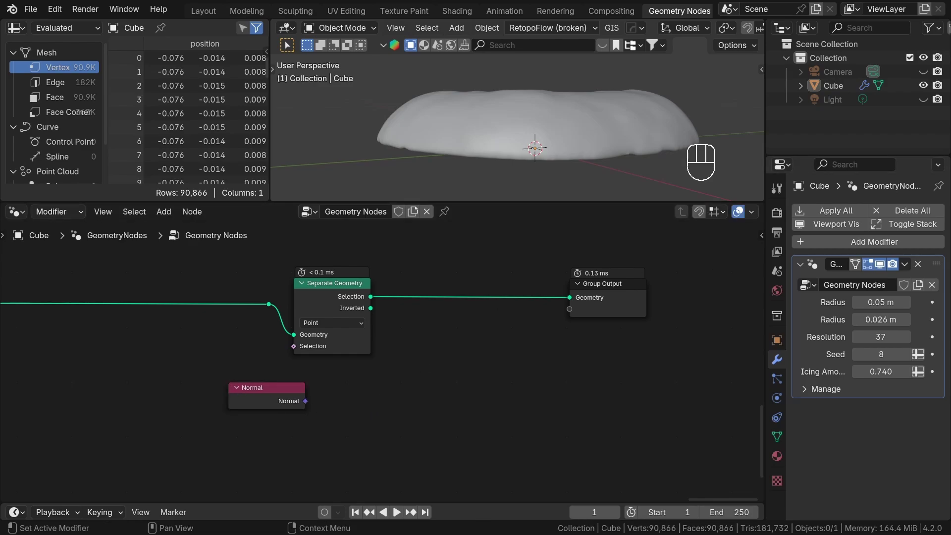
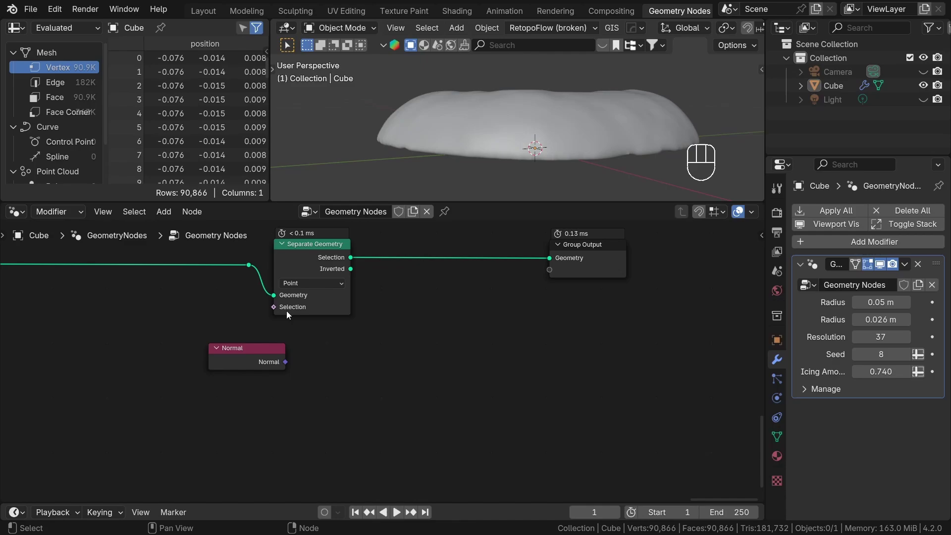
pyautogui.moveTo(344, 359); pyautogui.dragTo(381, 376)
pyautogui.moveTo(398, 362); pyautogui.dragTo(458, 361)
pyautogui.click(562, 362)
# Add a Math Greater Than node after the Dot Product and review the chain
pyautogui.press('g')
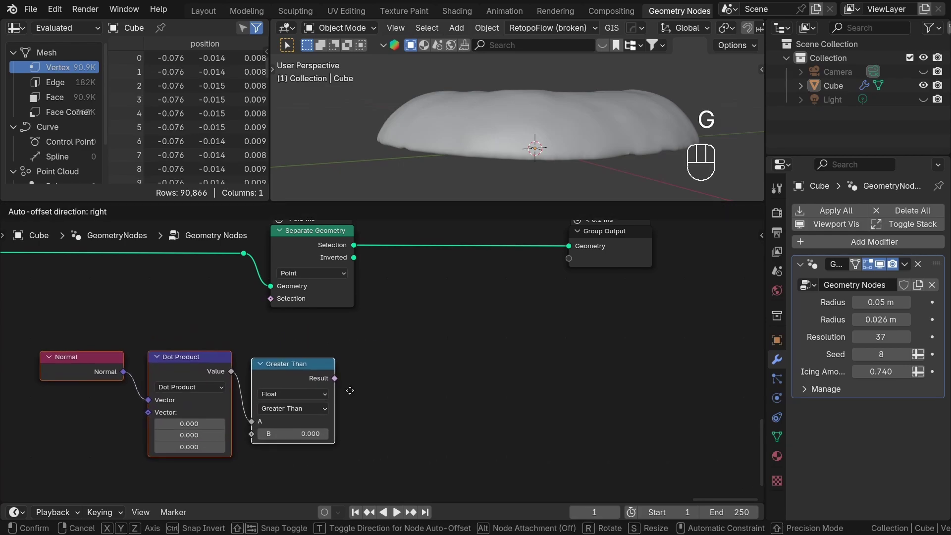
pyautogui.click(406, 390)
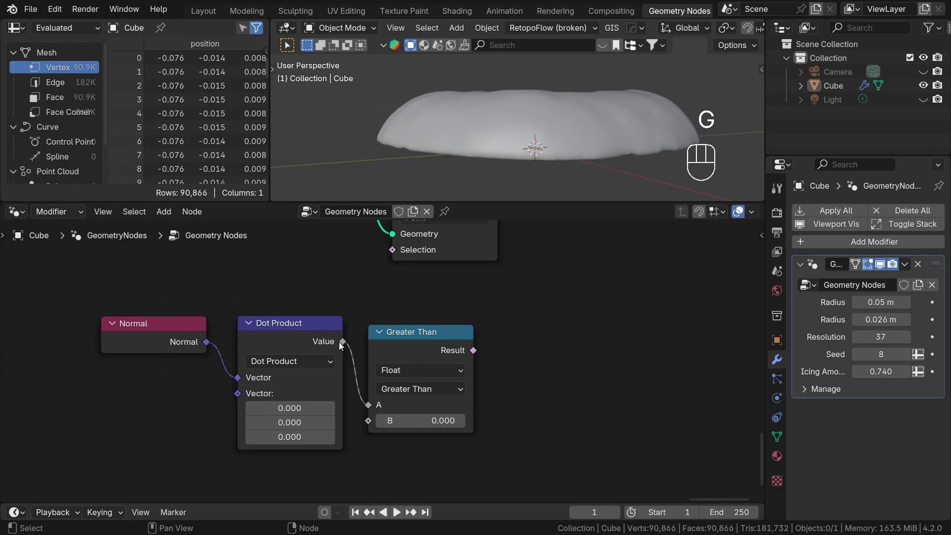
pyautogui.moveTo(409, 318); pyautogui.dragTo(381, 318)
pyautogui.click(381, 319)
pyautogui.click(245, 321)
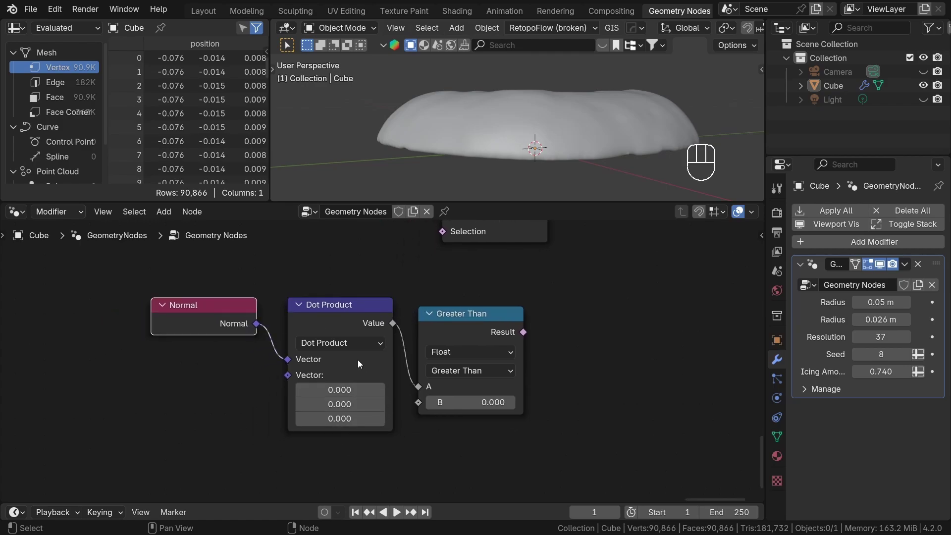
pyautogui.click(352, 318)
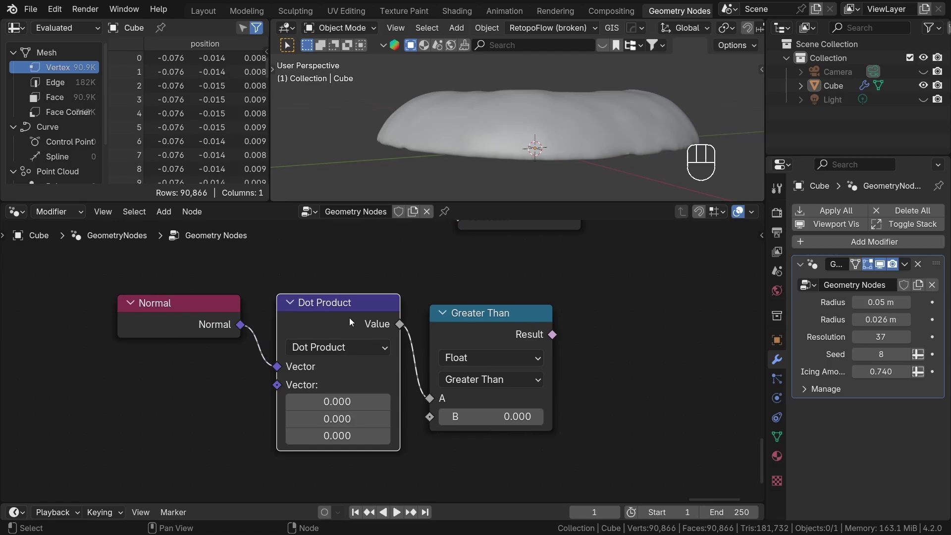
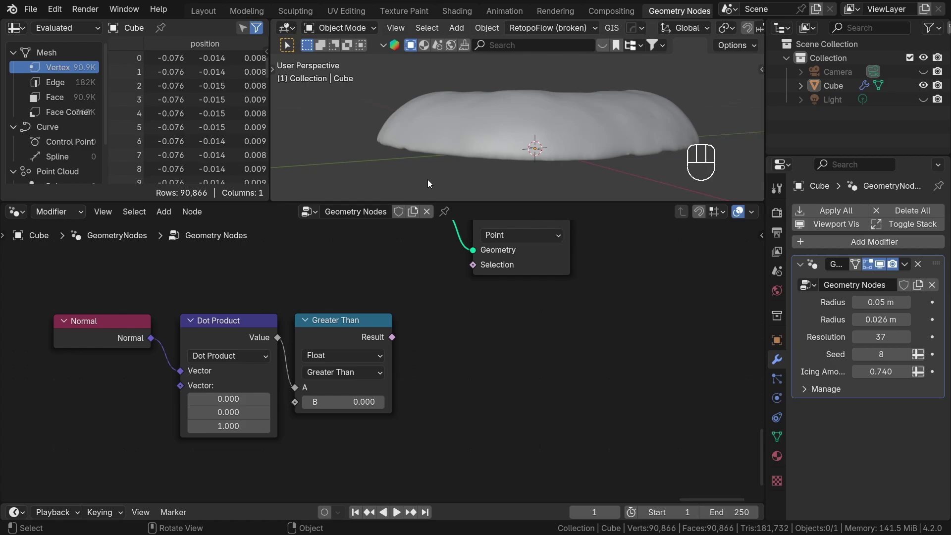
# Wire the Greater Than result into Separate Geometry's Selection with threshold B at 0.5
pyautogui.moveTo(517, 133); pyautogui.dragTo(456, 320)
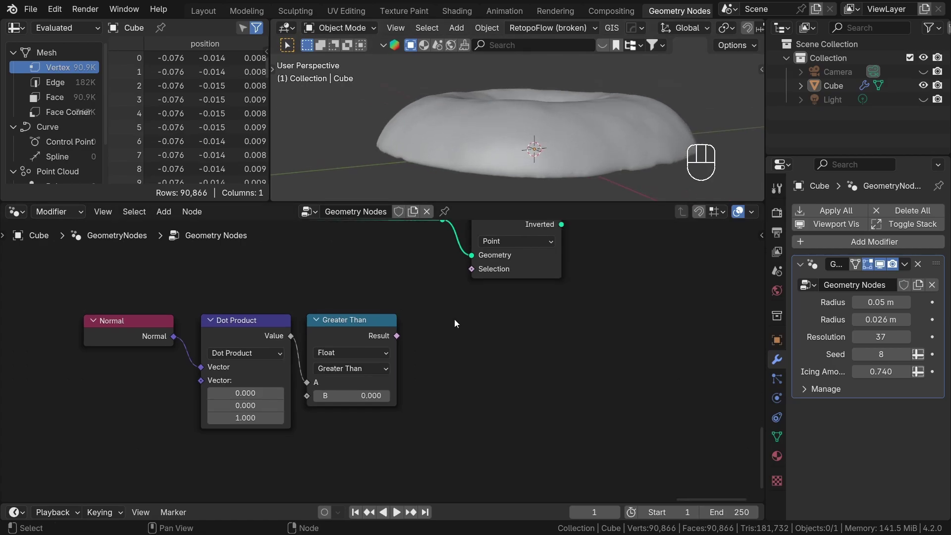
pyautogui.middleClick(501, 140)
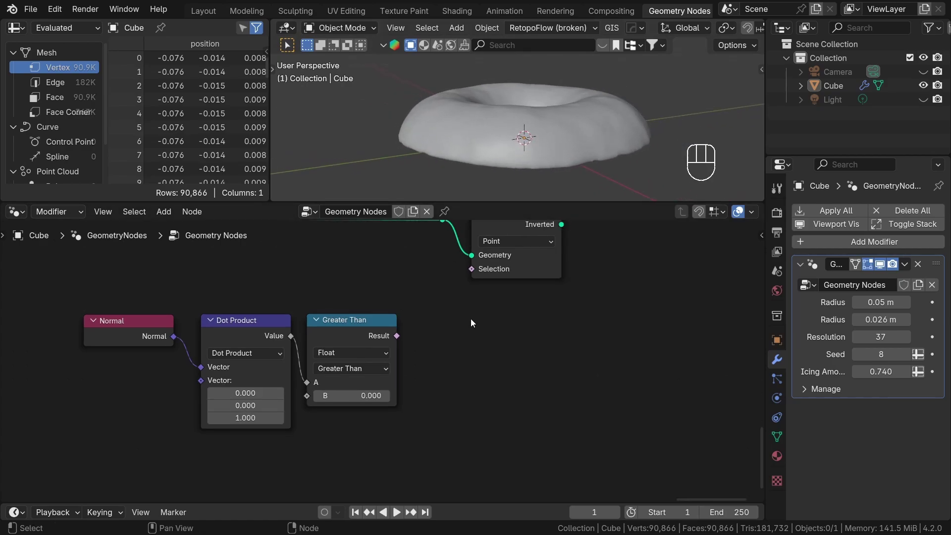
pyautogui.moveTo(414, 358); pyautogui.dragTo(341, 374)
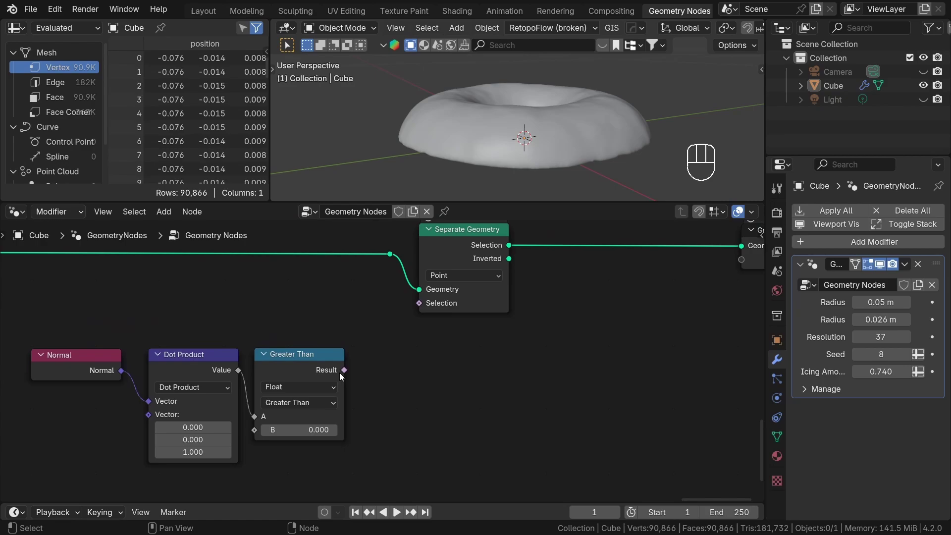
pyautogui.moveTo(366, 369); pyautogui.dragTo(415, 310)
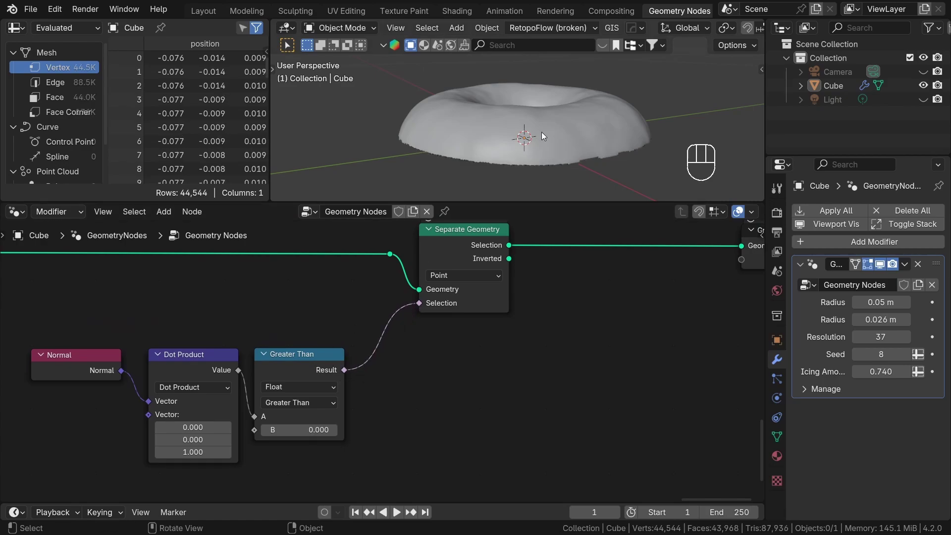
pyautogui.moveTo(549, 122); pyautogui.dragTo(537, 68)
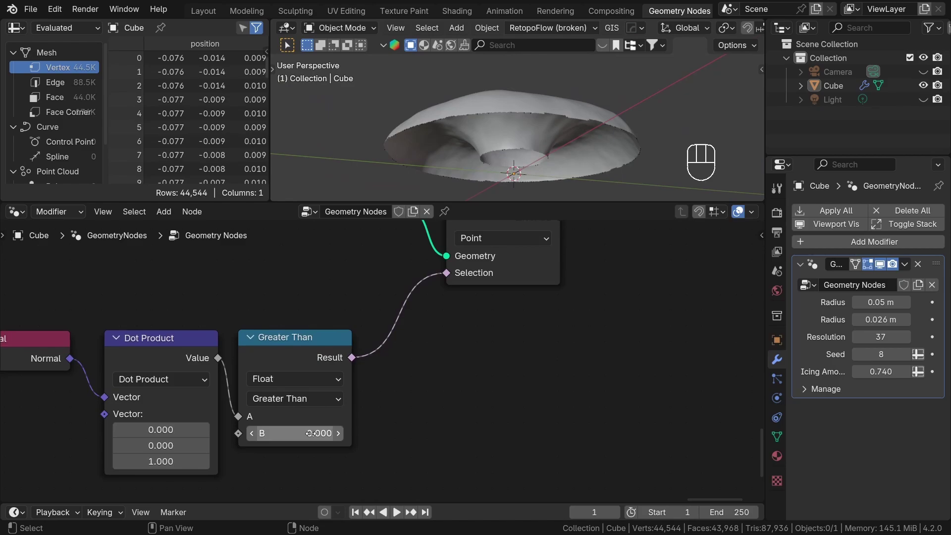
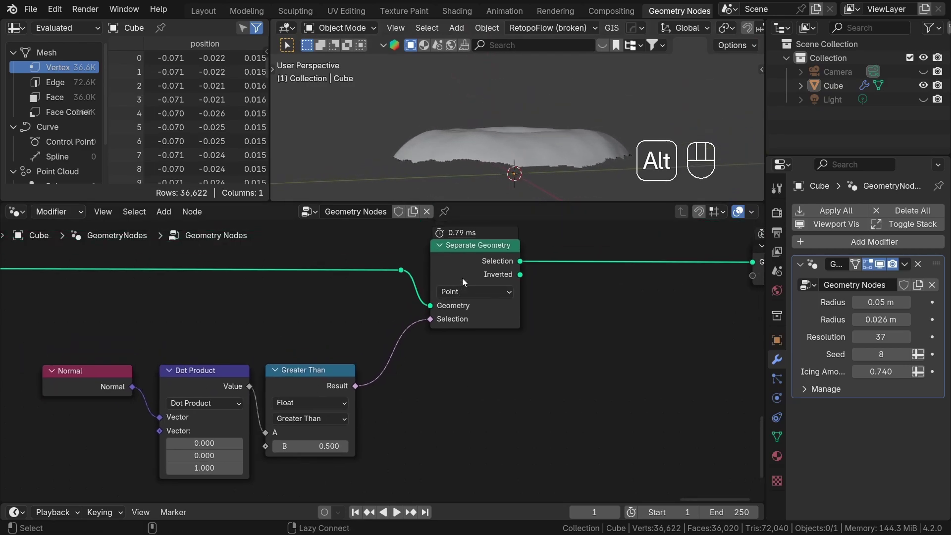
pyautogui.click(472, 266)
pyautogui.click(472, 267)
pyautogui.click(472, 266)
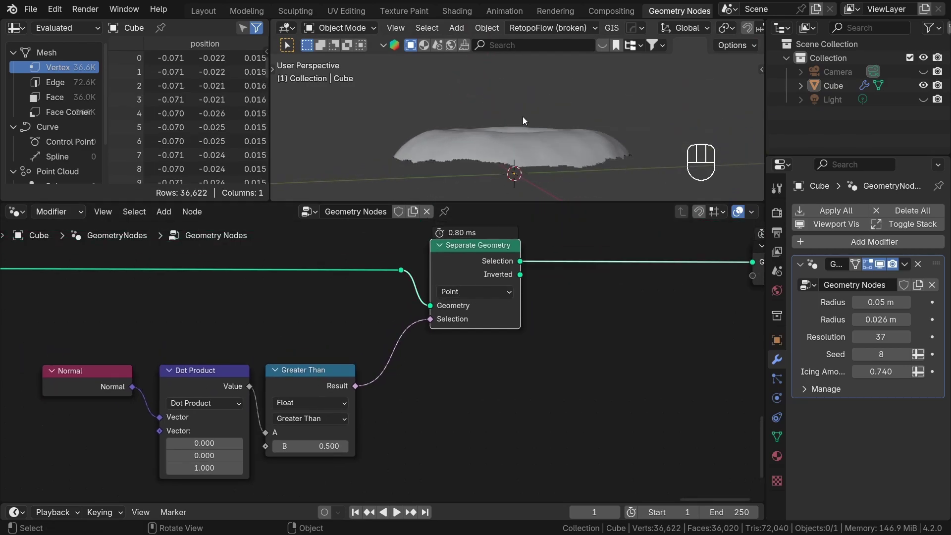
pyautogui.moveTo(522, 129); pyautogui.dragTo(541, 144)
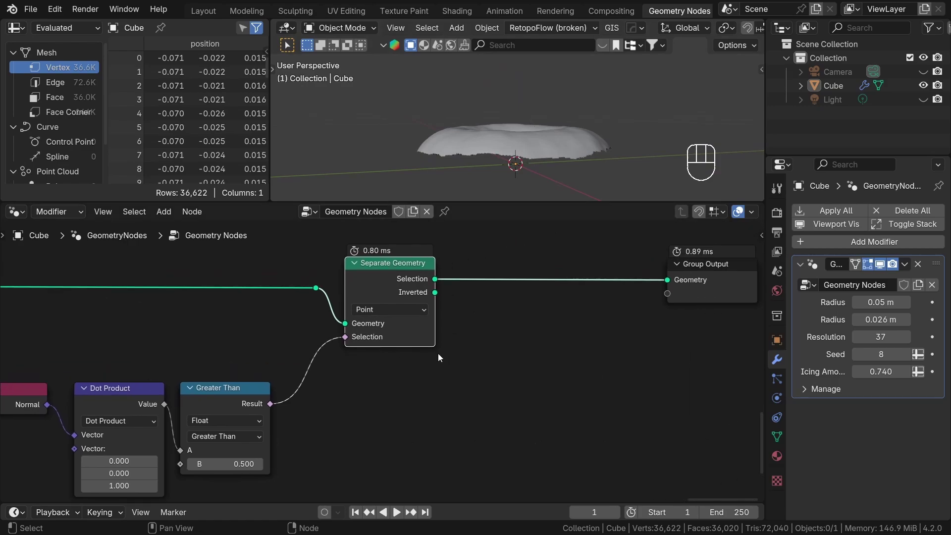
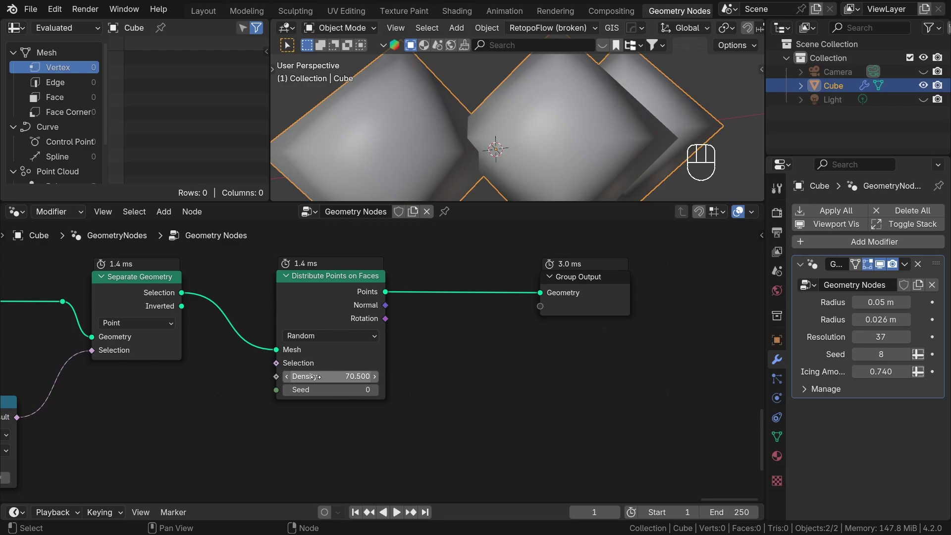
# Raise the Distribute Points on Faces density to scatter more points on the top
pyautogui.moveTo(524, 125); pyautogui.dragTo(524, 160)
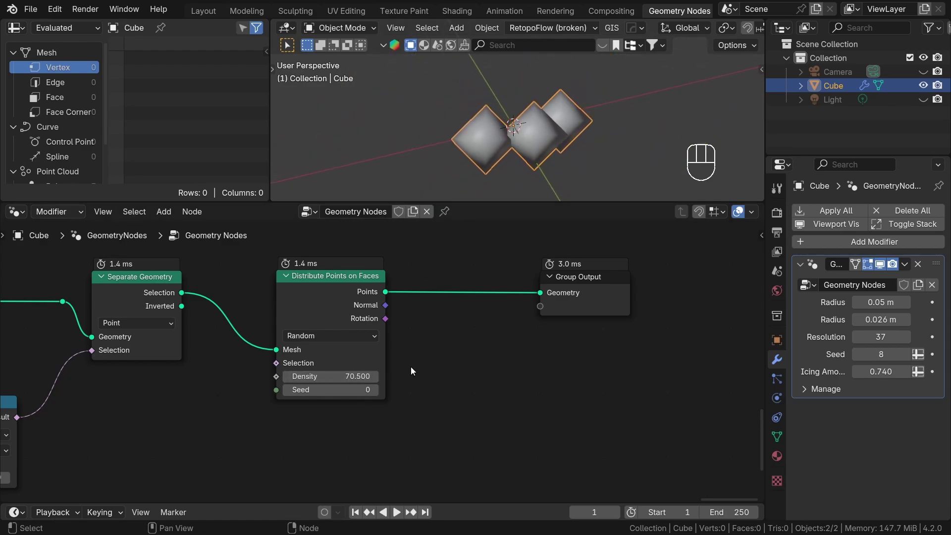
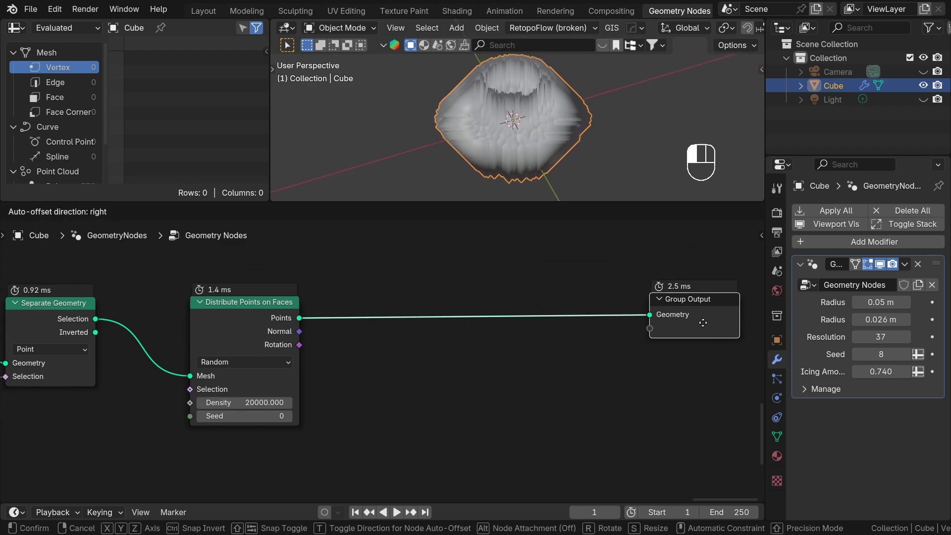
# Insert a Set Point Radius node at 0.005 m on the scattered points and inspect them
pyautogui.click(465, 347)
pyautogui.moveTo(302, 320); pyautogui.dragTo(449, 371)
pyautogui.click(477, 364)
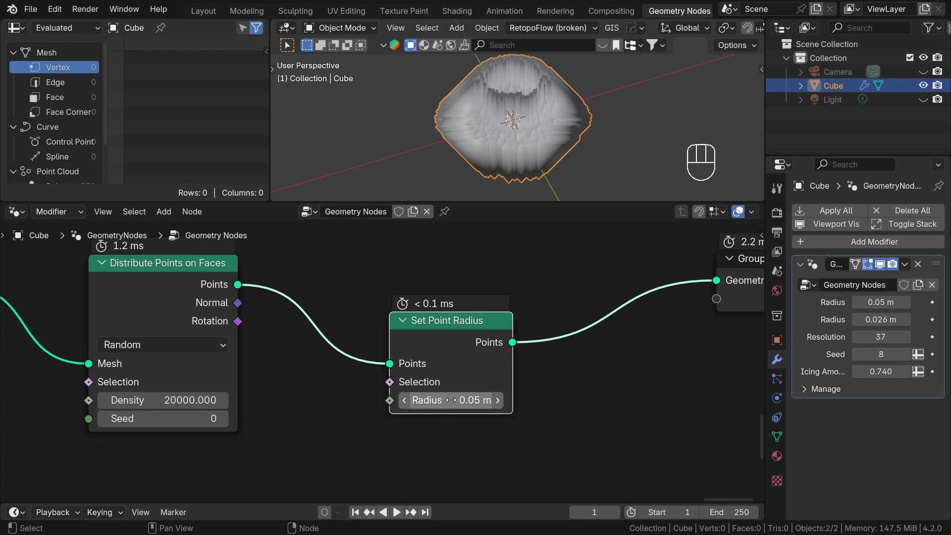
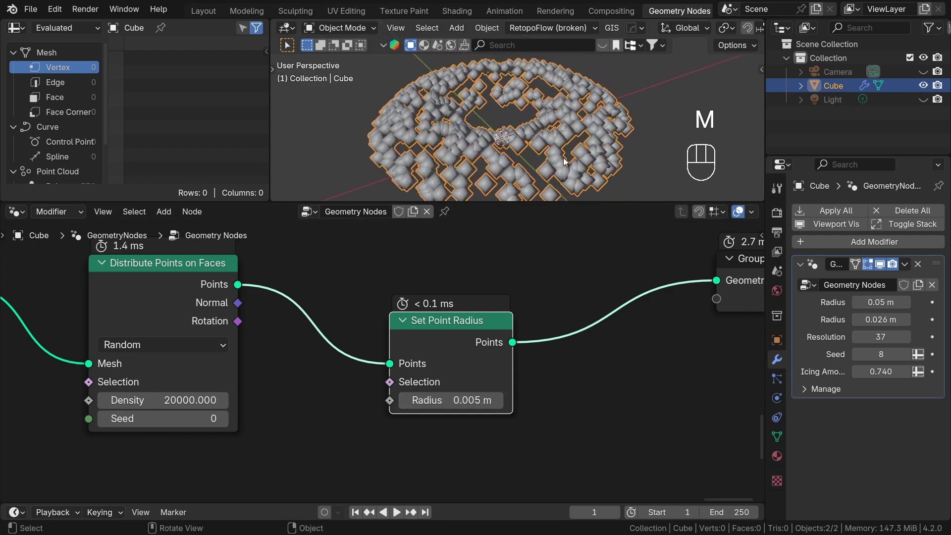
pyautogui.moveTo(546, 160); pyautogui.dragTo(548, 143)
pyautogui.moveTo(541, 158); pyautogui.dragTo(534, 170)
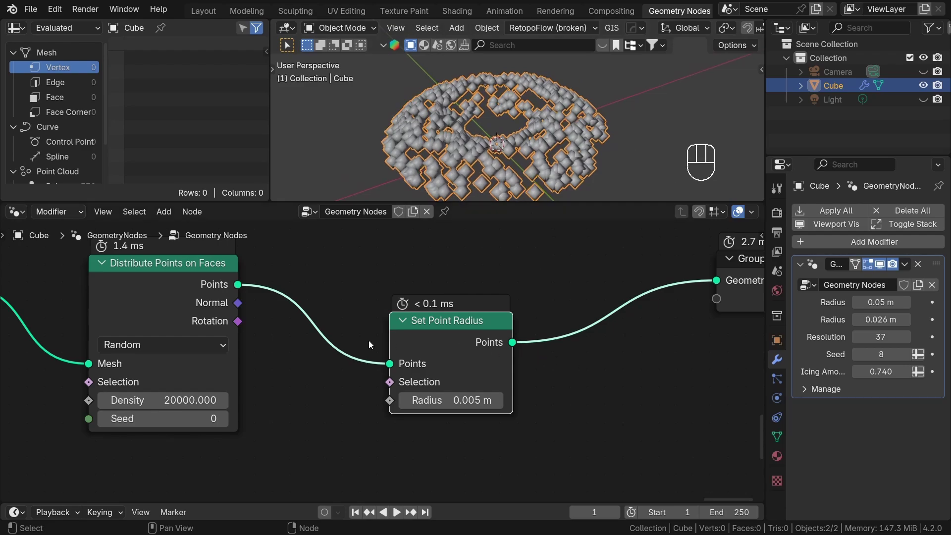
pyautogui.middleClick(315, 370)
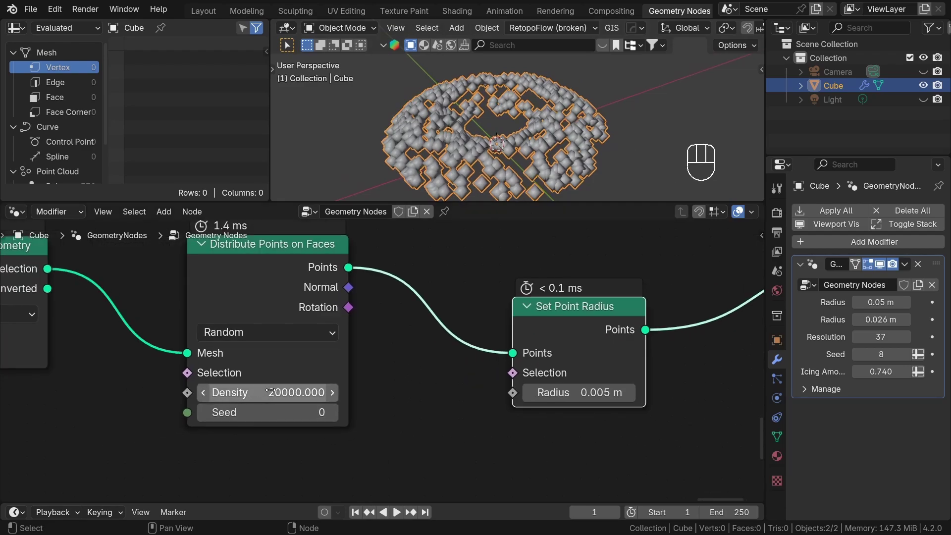
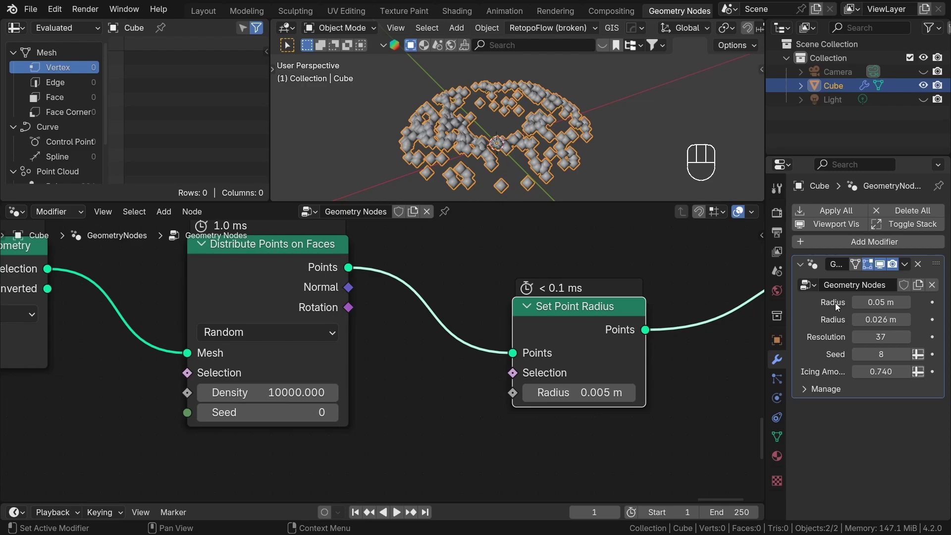
pyautogui.moveTo(547, 149); pyautogui.dragTo(577, 154)
pyautogui.moveTo(581, 152); pyautogui.dragTo(589, 132)
pyautogui.moveTo(660, 30); pyautogui.dragTo(336, 415)
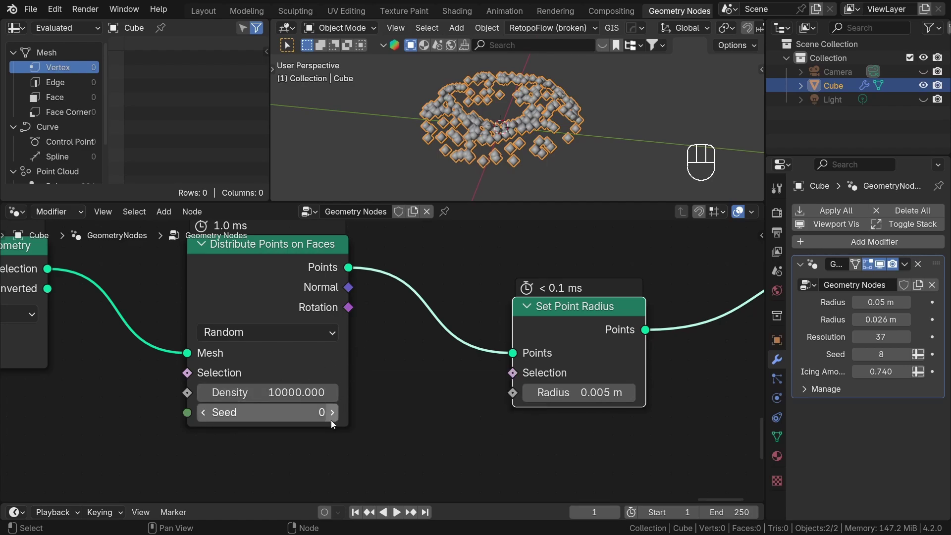
# Switch the scattering to Poisson Disk with 0.003 m minimum distance and 10000 max density
pyautogui.moveTo(310, 339); pyautogui.dragTo(283, 397)
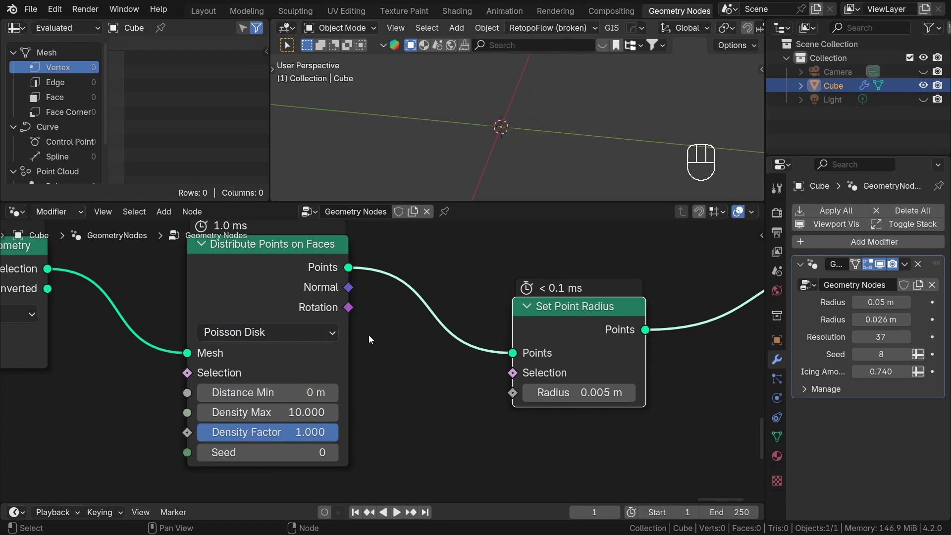
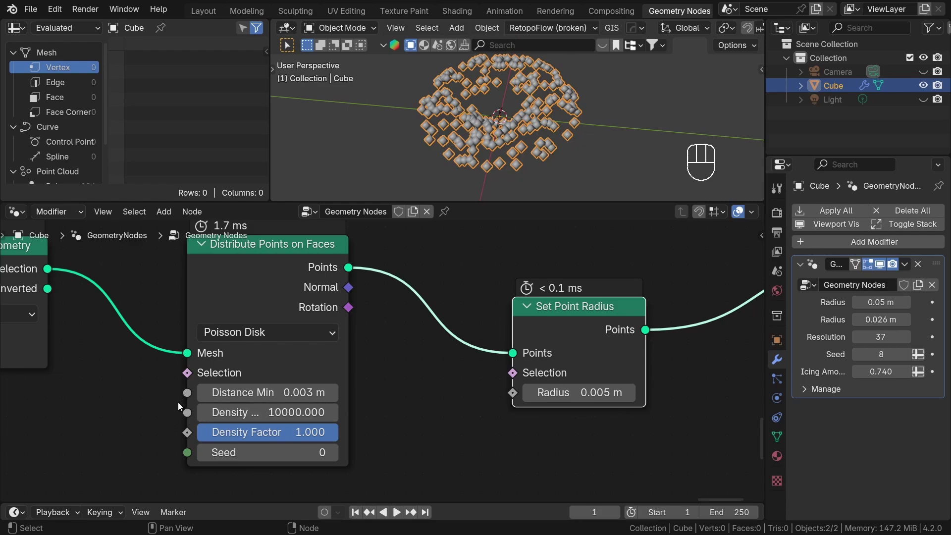
pyautogui.moveTo(162, 359); pyautogui.dragTo(214, 385)
pyautogui.click(438, 403)
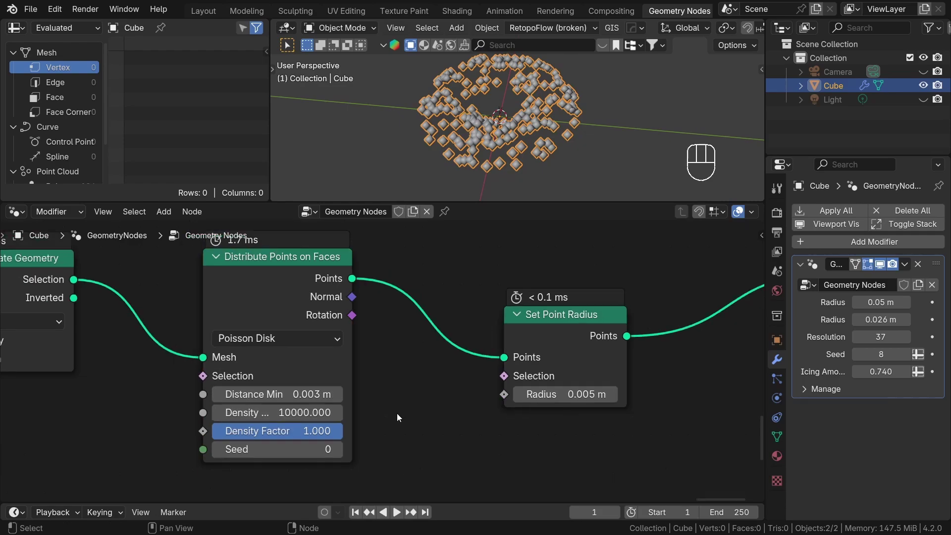
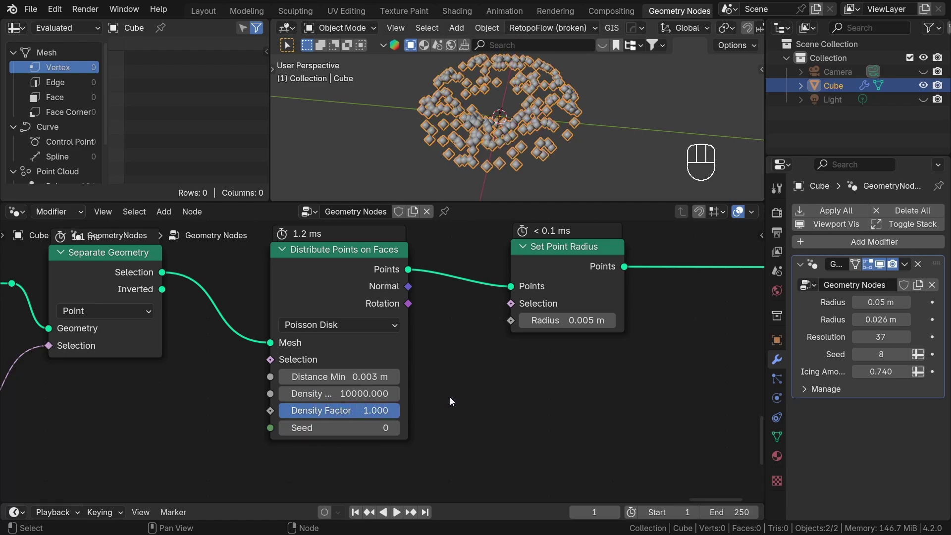
# Drive the scatter from the modifier's Seed input and try a different seed value
pyautogui.doubleClick(399, 433)
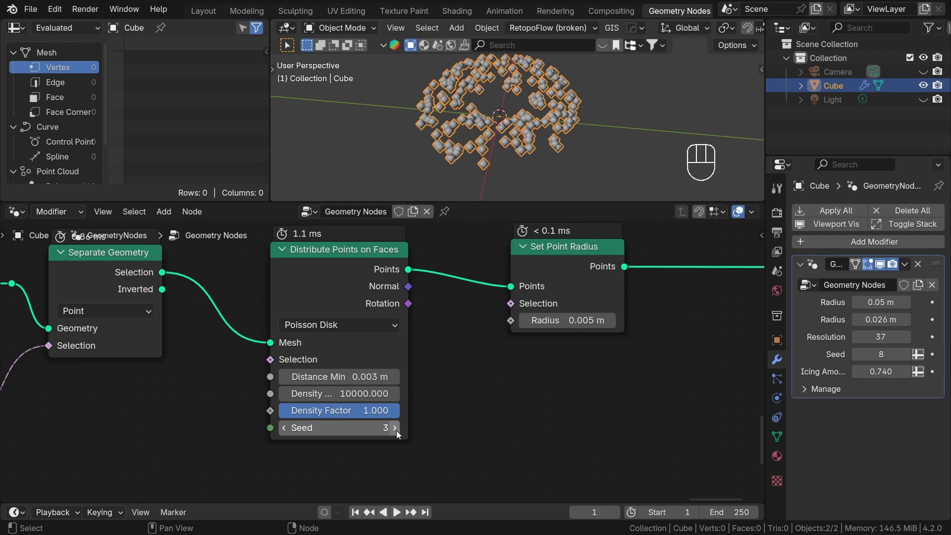
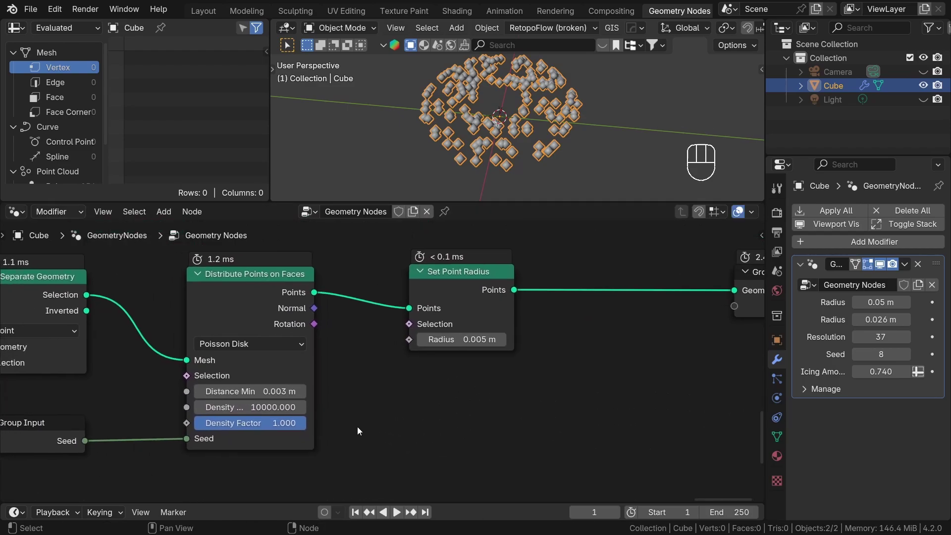
pyautogui.click(910, 356)
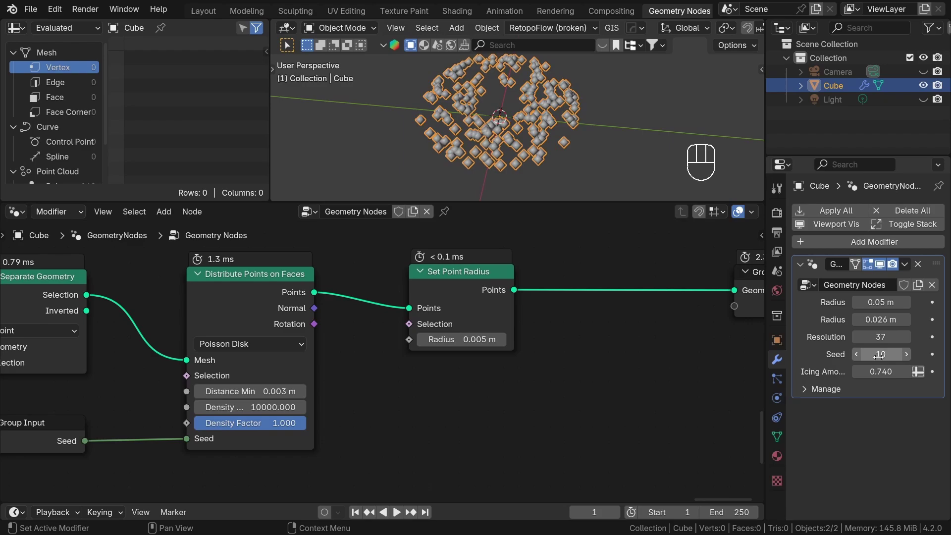
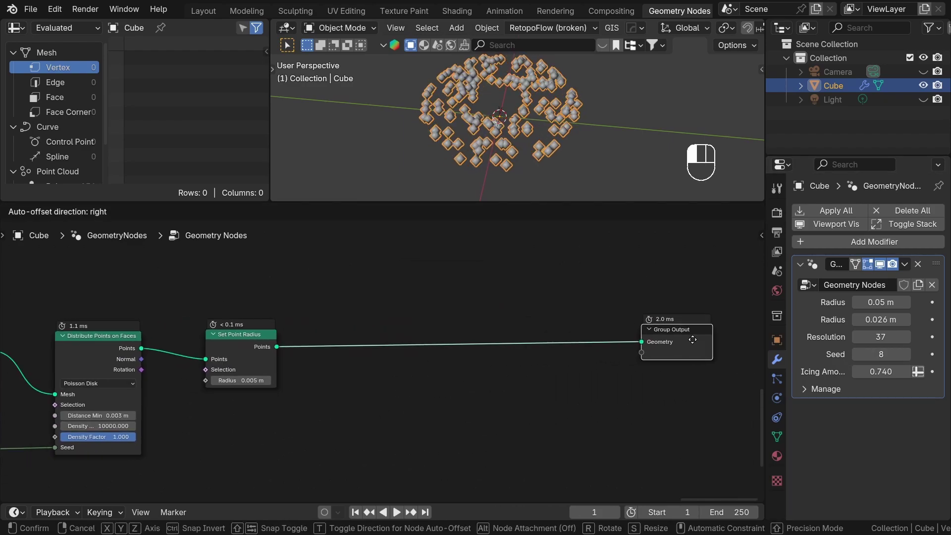
# Save the file and insert Instance on Points ahead of Group Output
pyautogui.click(578, 379)
pyautogui.press('ctrl+s')
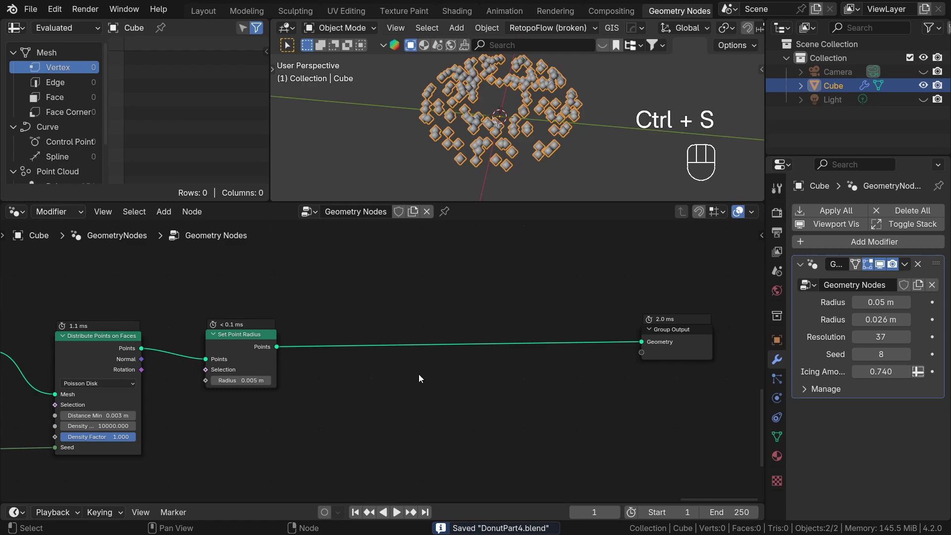
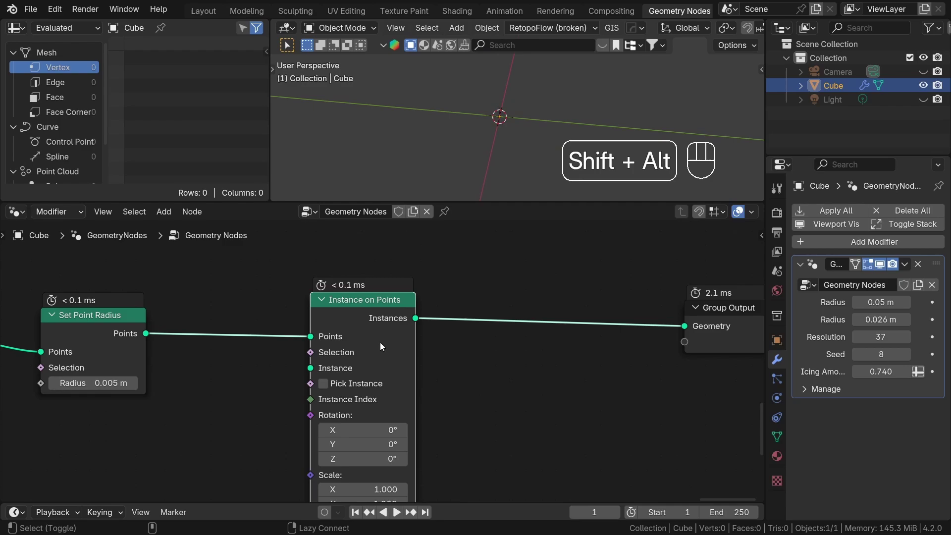
pyautogui.click(503, 421)
pyautogui.middleClick(501, 442)
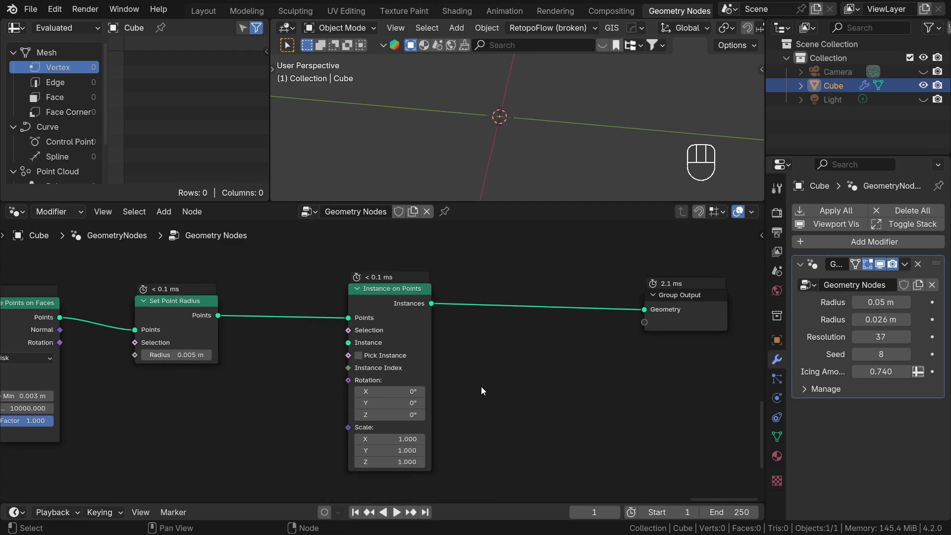
pyautogui.moveTo(316, 318); pyautogui.dragTo(359, 328)
# Bring the Instances collection in as Collection Info and link it to the Instance socket
pyautogui.click(473, 335)
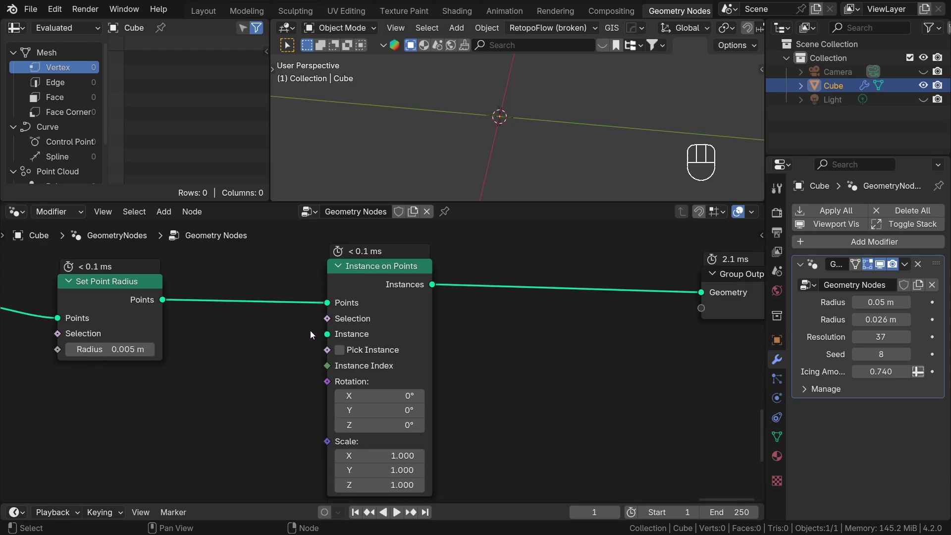
pyautogui.click(340, 354)
pyautogui.click(340, 354)
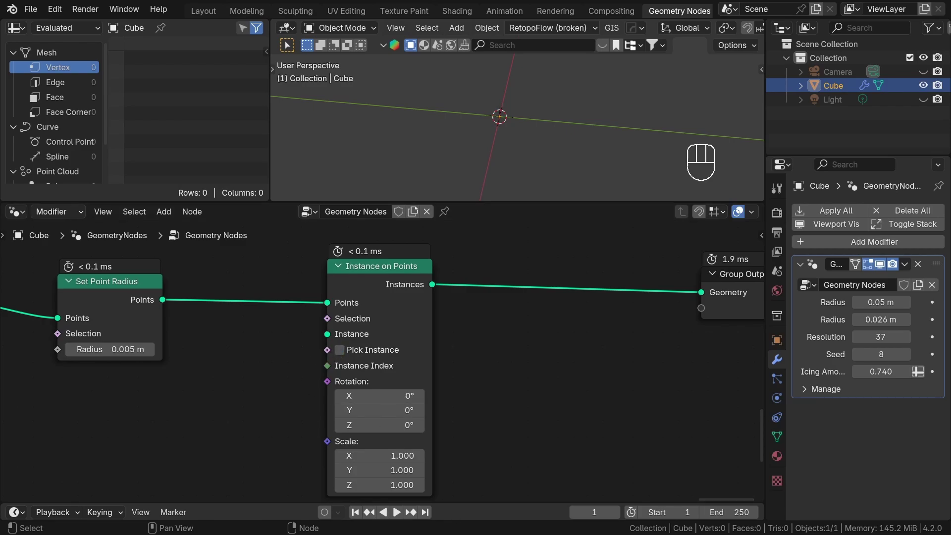
pyautogui.moveTo(483, 124); pyautogui.dragTo(496, 125)
# Enable Pick Instance so each point gets one collection object, and inspect the mix
pyautogui.moveTo(510, 137); pyautogui.dragTo(543, 140)
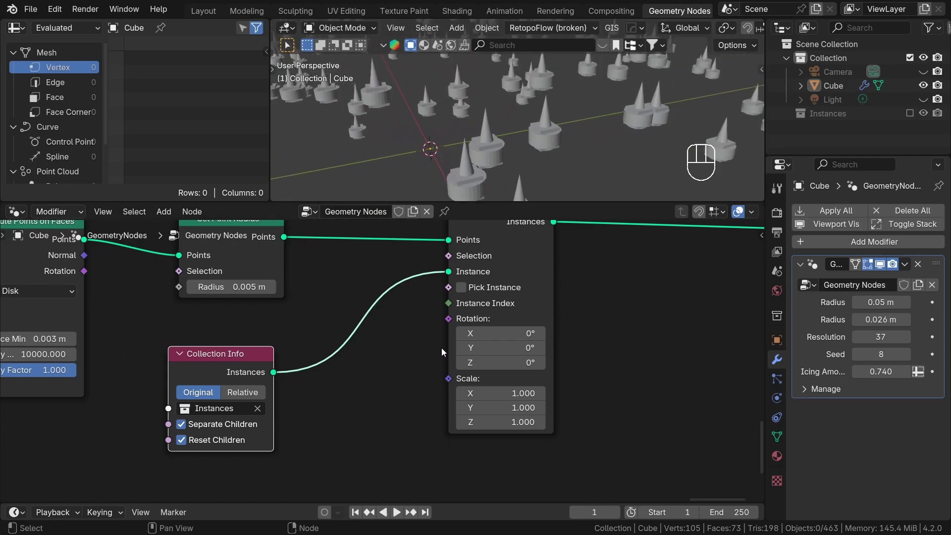
pyautogui.click(464, 292)
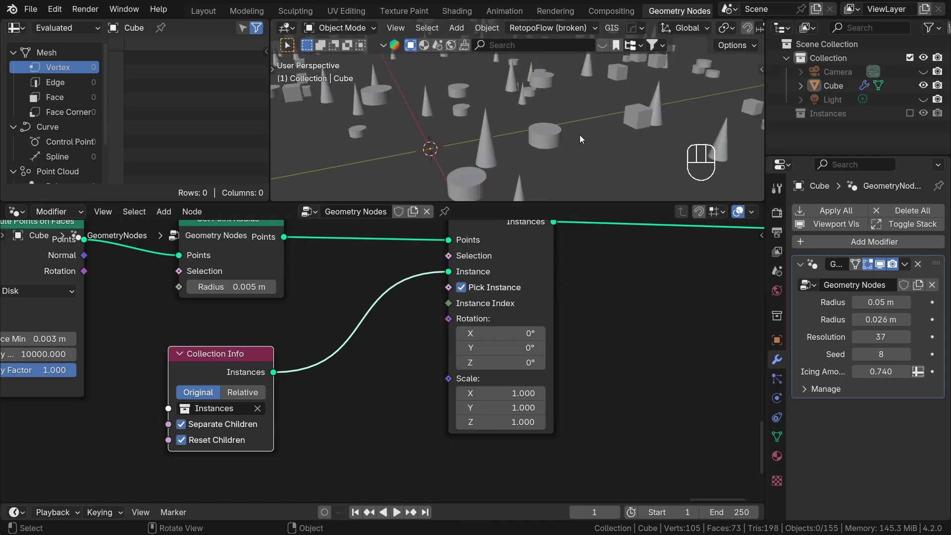
pyautogui.moveTo(573, 124); pyautogui.dragTo(550, 164)
pyautogui.moveTo(550, 134); pyautogui.dragTo(508, 193)
pyautogui.click(468, 289)
pyautogui.moveTo(468, 290); pyautogui.dragTo(528, 159)
pyautogui.moveTo(527, 160); pyautogui.dragTo(636, 152)
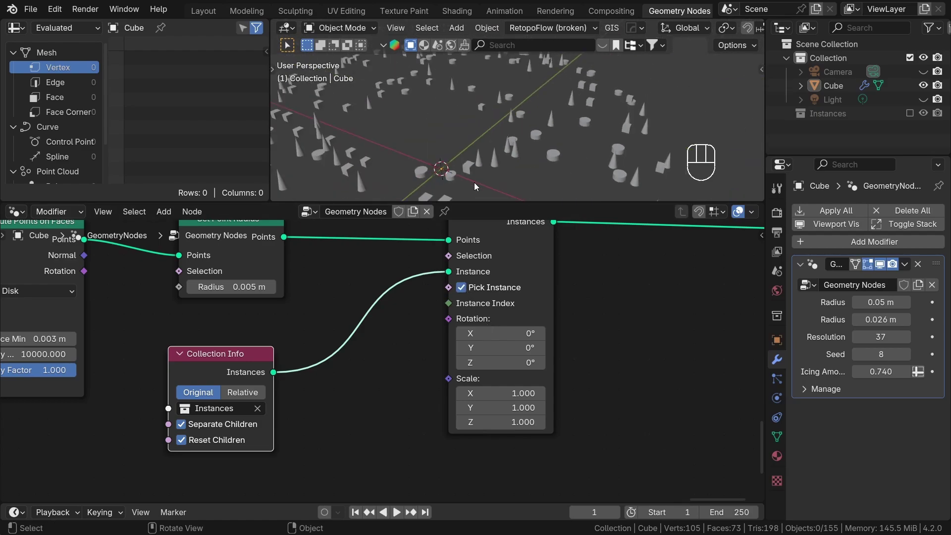
pyautogui.moveTo(571, 153); pyautogui.dragTo(590, 130)
pyautogui.moveTo(470, 130); pyautogui.dragTo(545, 138)
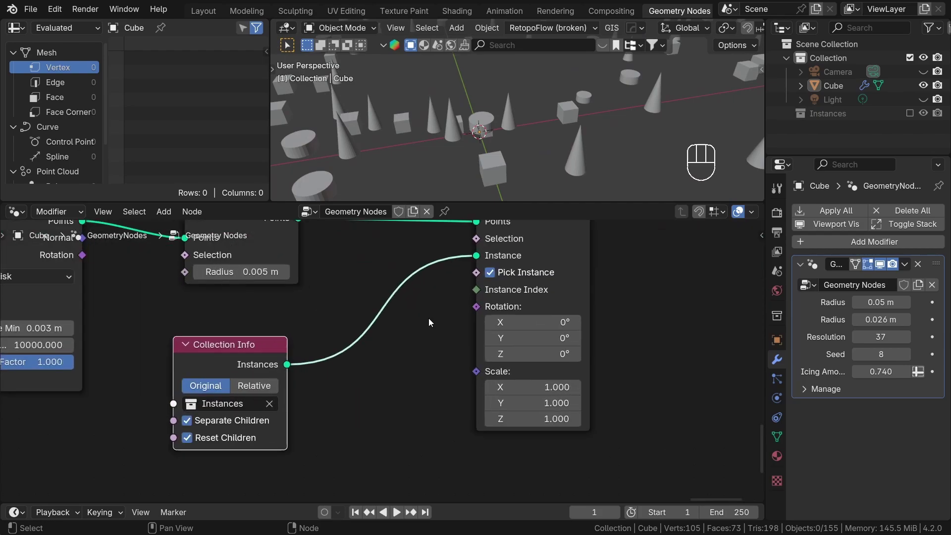
# Feed an Integer node into Instance Index and try different index values
pyautogui.press('shift+a')
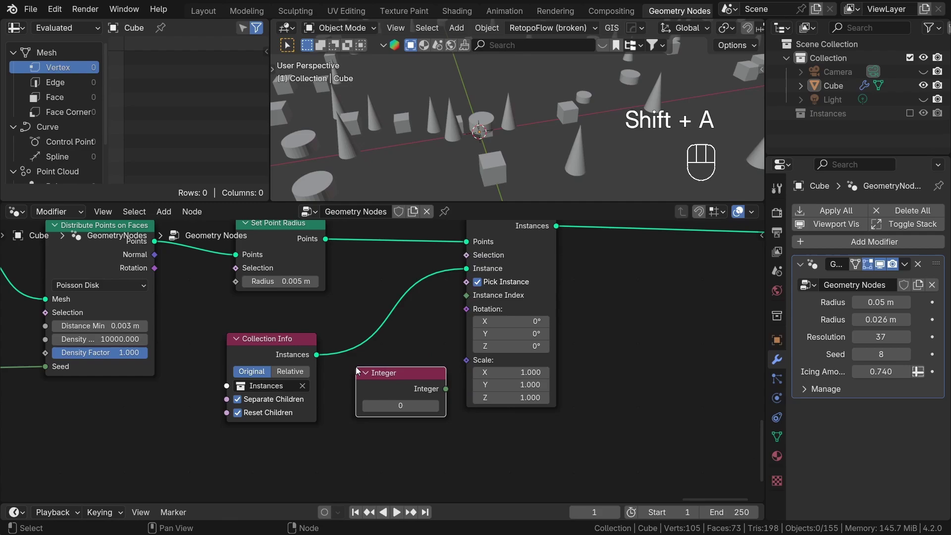
pyautogui.moveTo(465, 383); pyautogui.dragTo(471, 301)
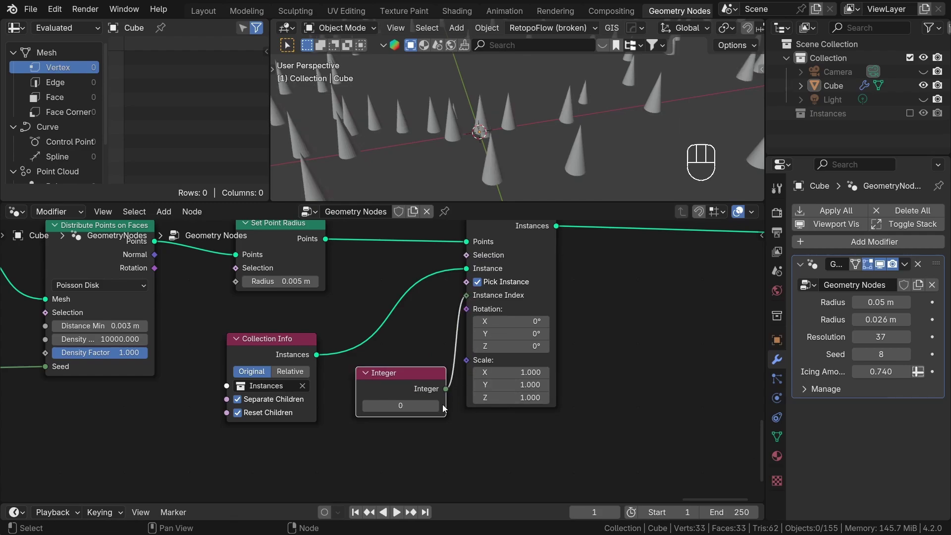
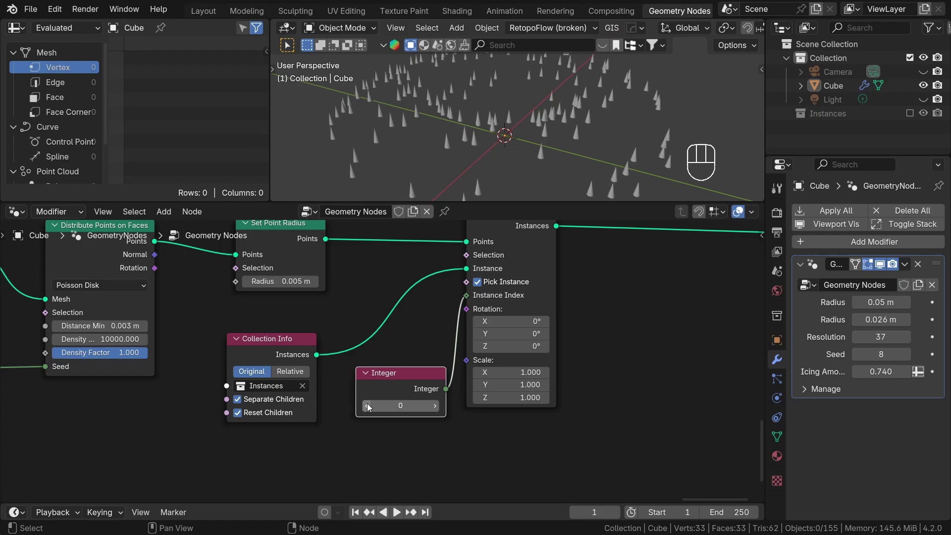
pyautogui.click(372, 403)
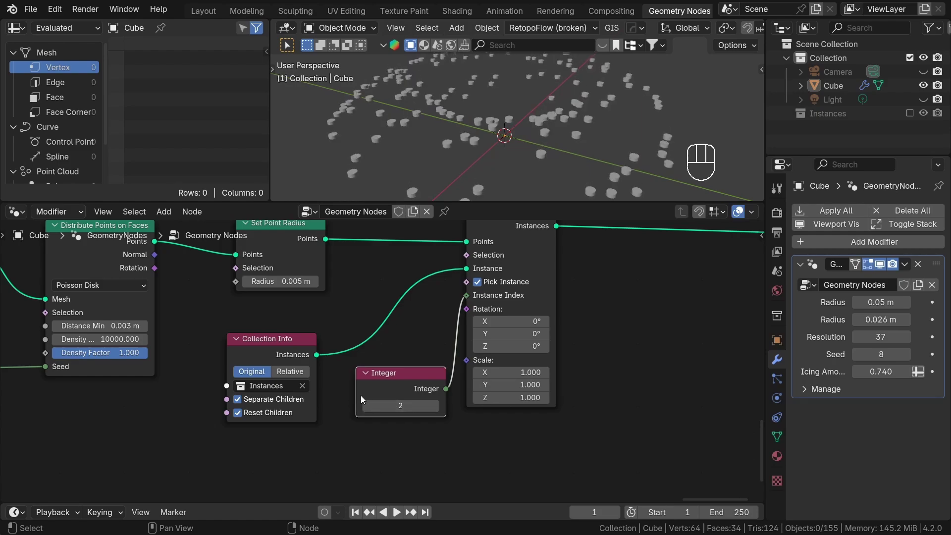
pyautogui.click(471, 297)
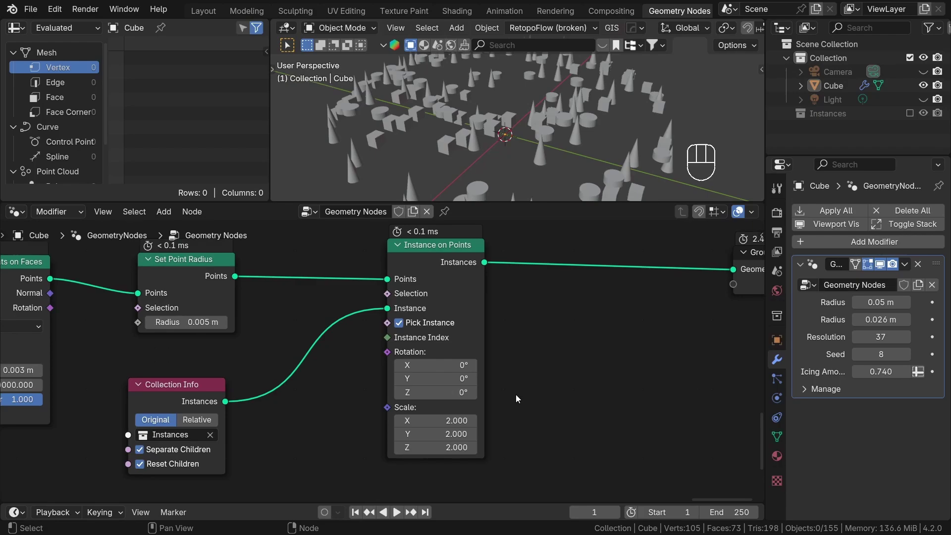
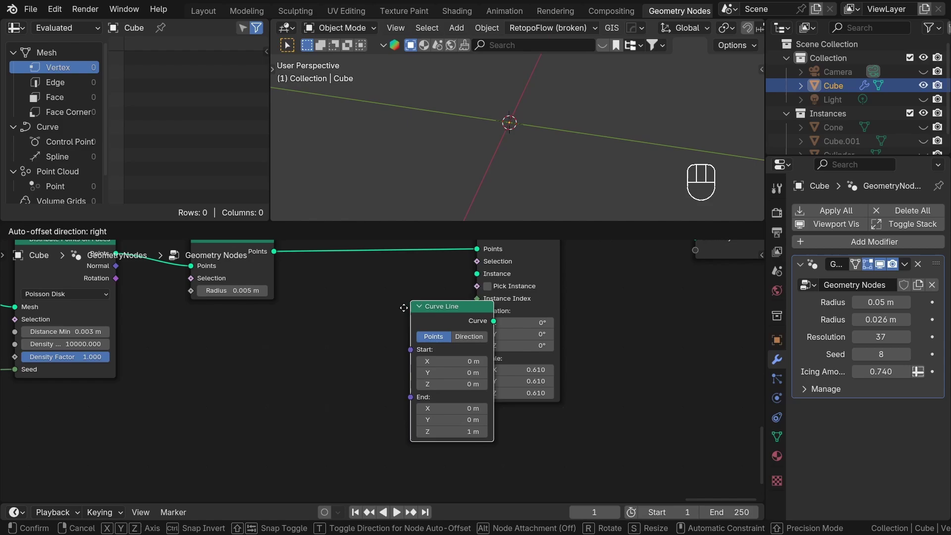
# Add a 1 m Curve Line node and feed it to the Instance socket in place of the collection
pyautogui.click(346, 345)
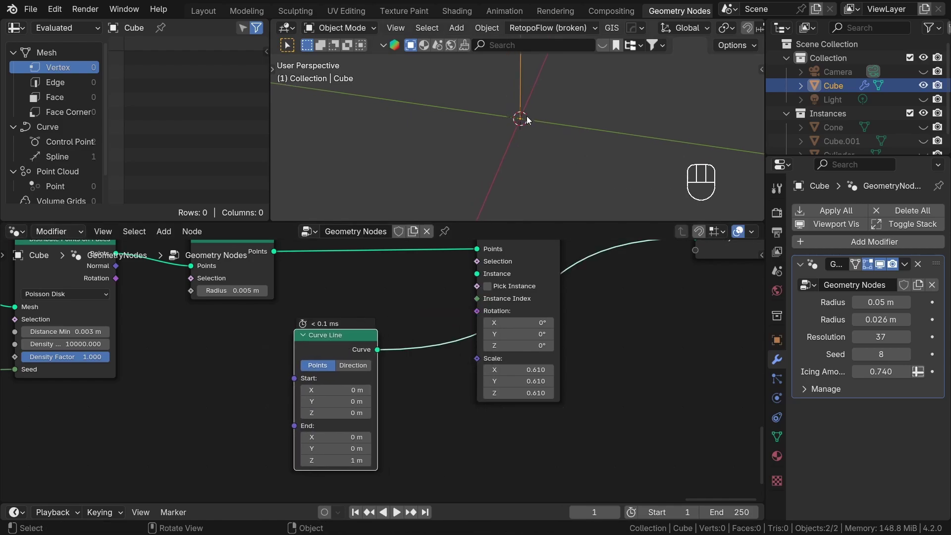
pyautogui.moveTo(545, 94); pyautogui.dragTo(529, 164)
pyautogui.moveTo(541, 147); pyautogui.dragTo(552, 98)
pyautogui.moveTo(550, 119); pyautogui.dragTo(544, 153)
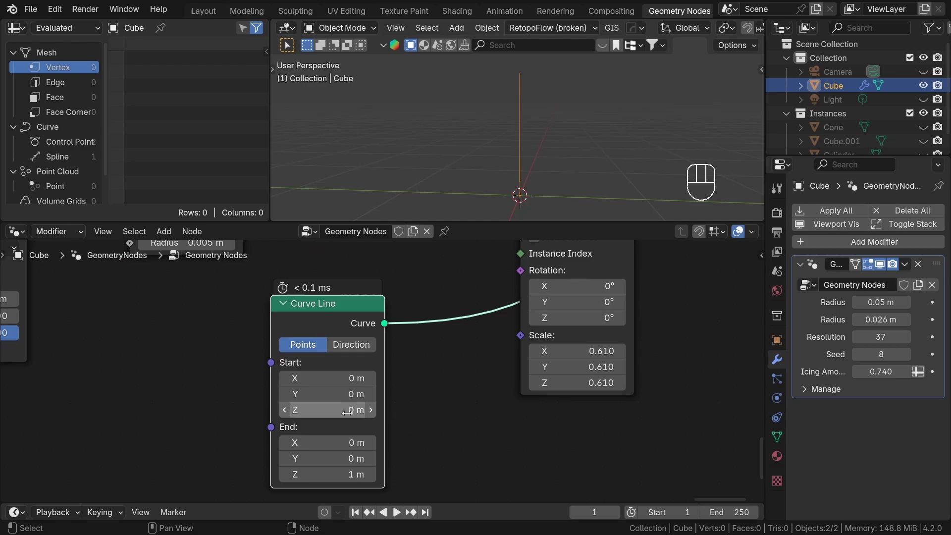
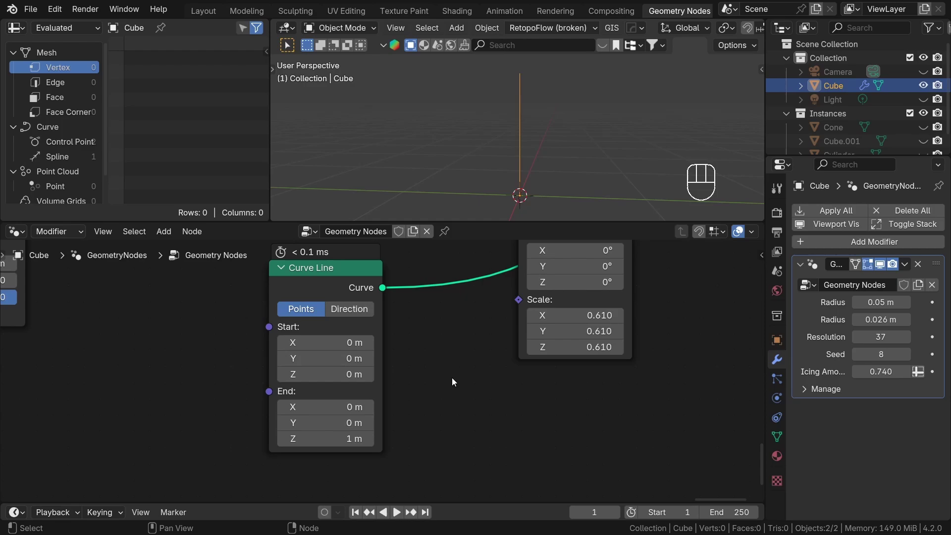
pyautogui.moveTo(625, 142); pyautogui.dragTo(612, 147)
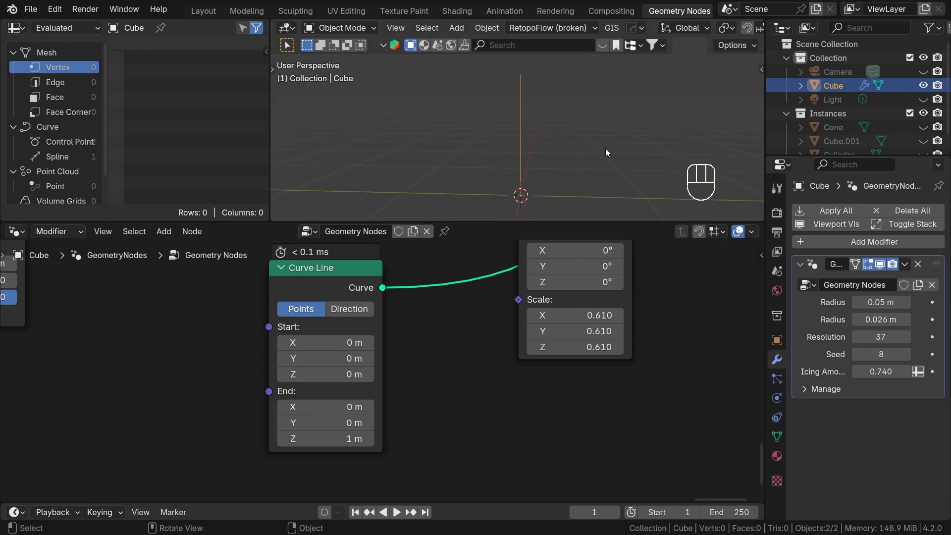
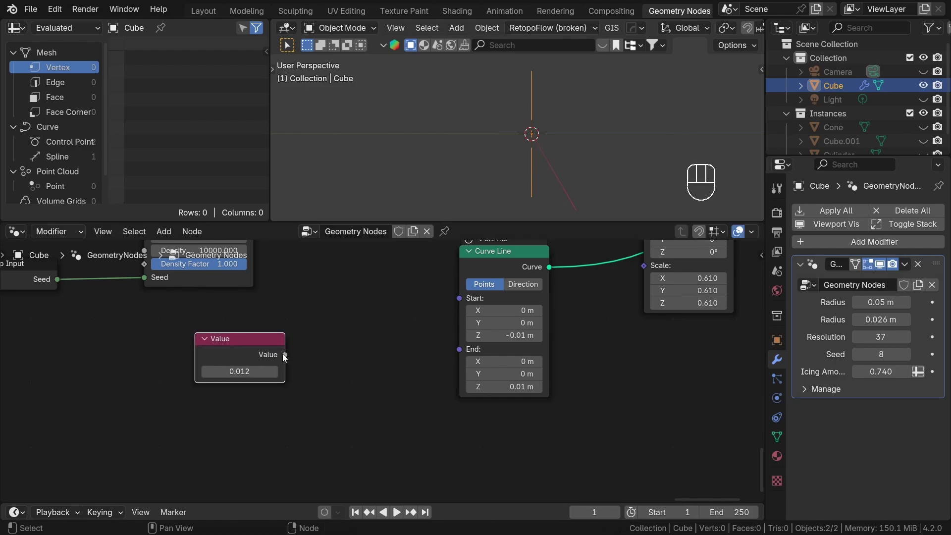
# Add two Combine XYZ nodes to build the sprinkle line's start and end positions
pyautogui.press('shift+a')
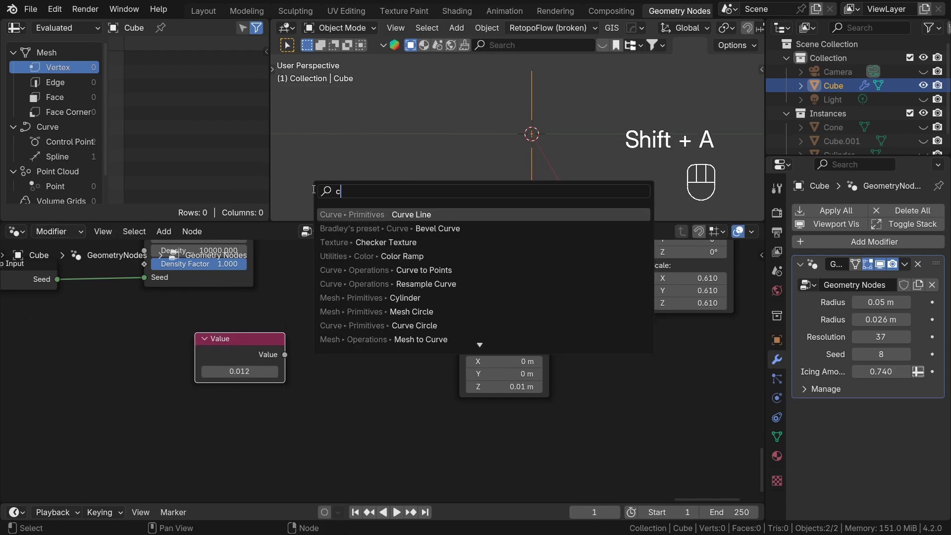
pyautogui.press('shift+d')
pyautogui.click(307, 362)
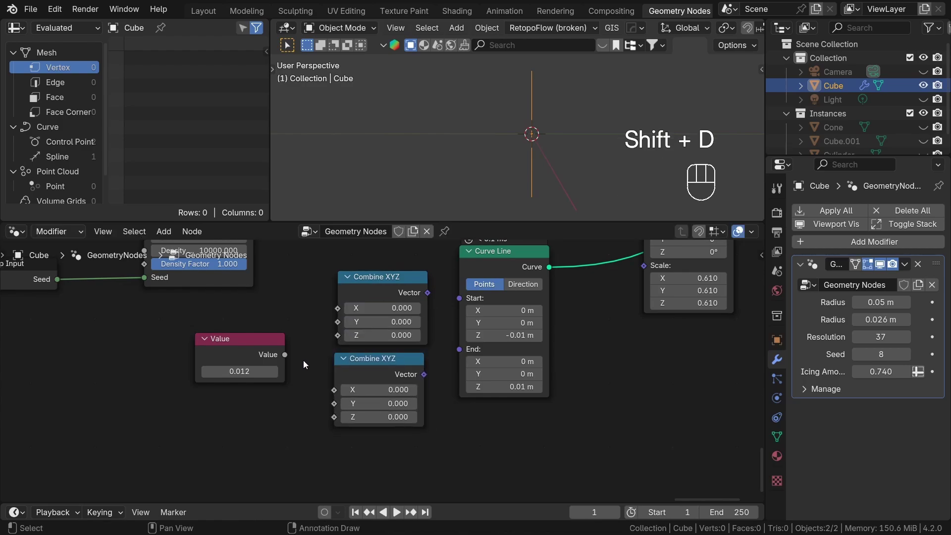
# Divide the 0.012 value by 2, multiply a copy by -1, and feed both into the Combine XYZ Z inputs
pyautogui.moveTo(217, 357); pyautogui.dragTo(220, 353)
pyautogui.click(249, 346)
pyautogui.click(229, 347)
pyautogui.click(242, 343)
pyautogui.moveTo(258, 345); pyautogui.dragTo(222, 347)
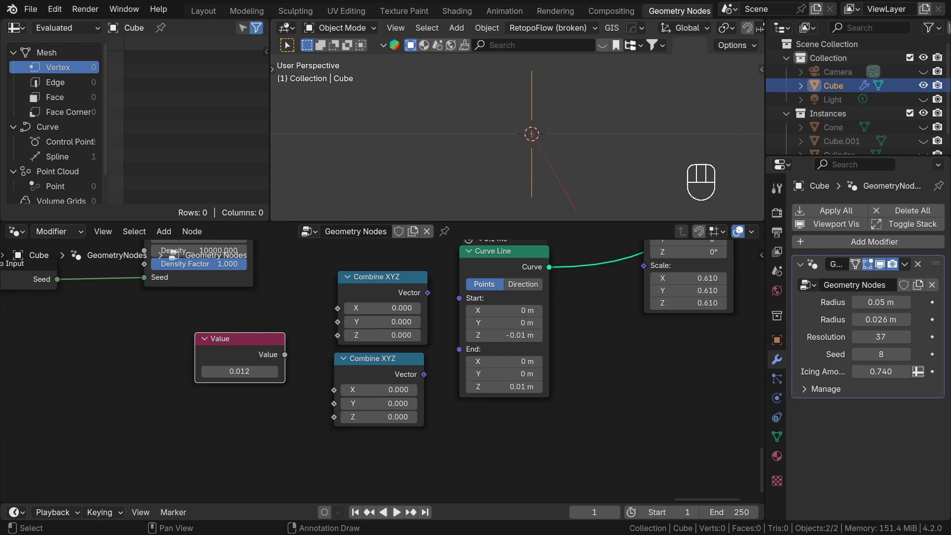
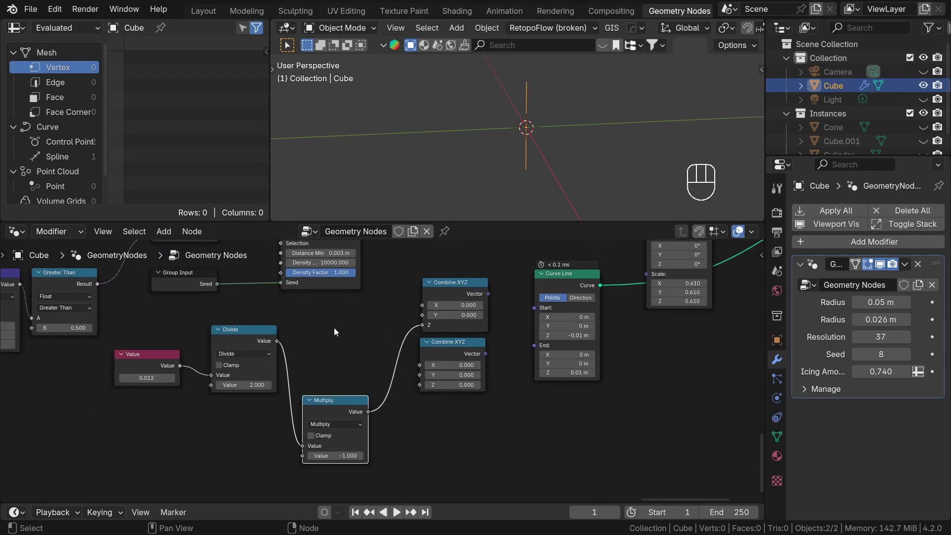
pyautogui.moveTo(279, 341); pyautogui.dragTo(420, 384)
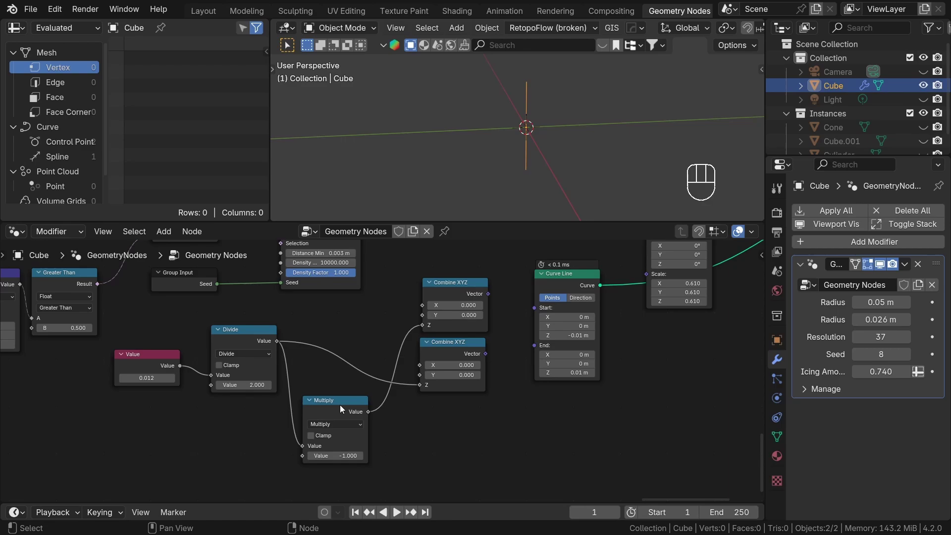
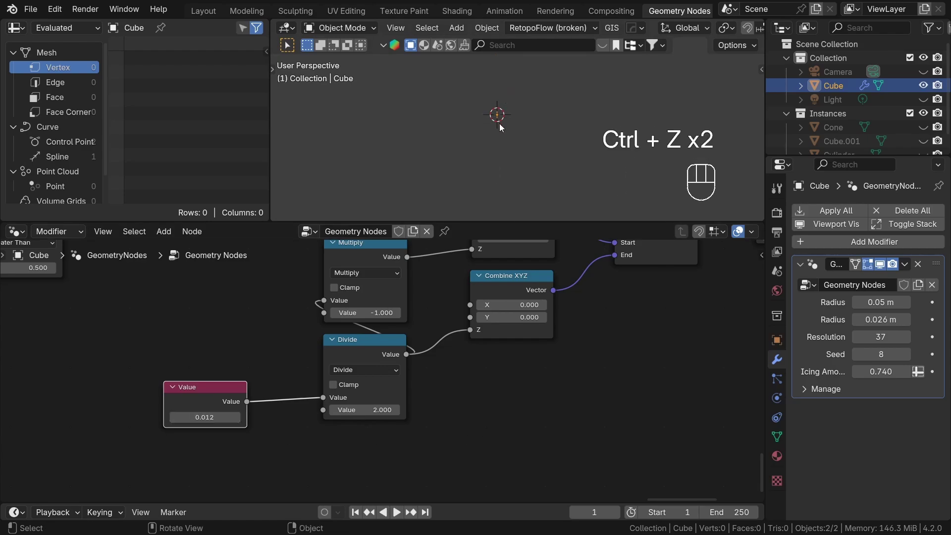
# Orbit the viewport to show the donut with its short line sprinkles on the surface
pyautogui.press('shift+b')
pyautogui.press('shift+b')
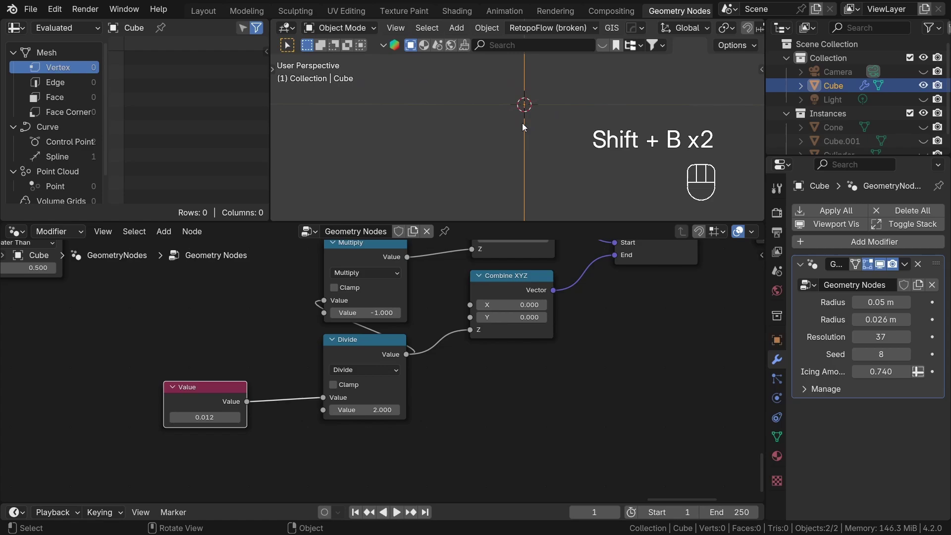
pyautogui.click(552, 131)
pyautogui.moveTo(556, 116); pyautogui.dragTo(527, 126)
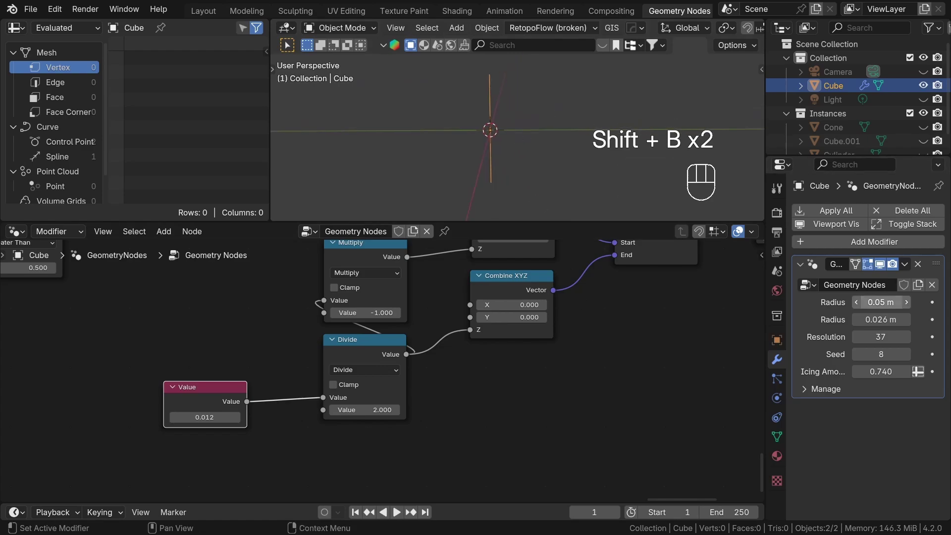
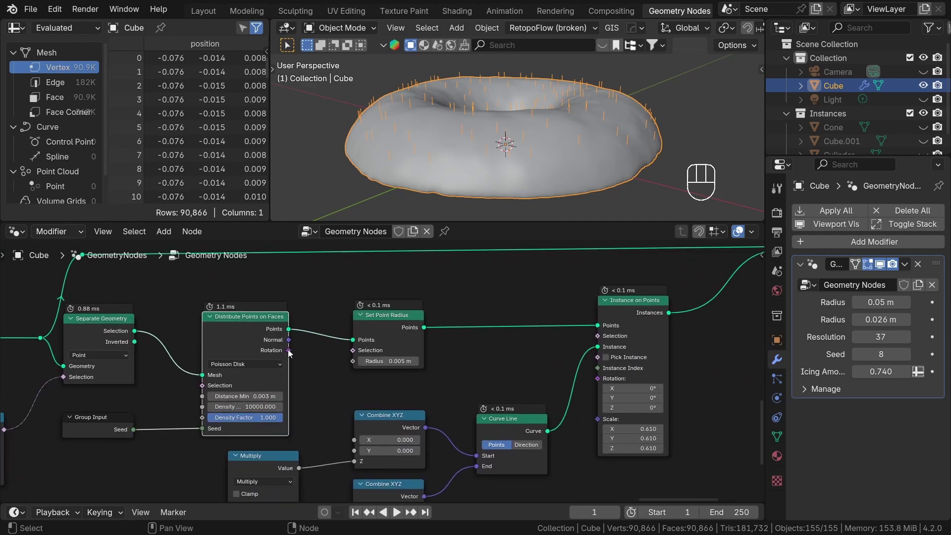
# Link Distribute Points on Faces Rotation into Instance on Points Rotation and inspect the sprinkles from the side
pyautogui.moveTo(290, 350); pyautogui.dragTo(600, 386)
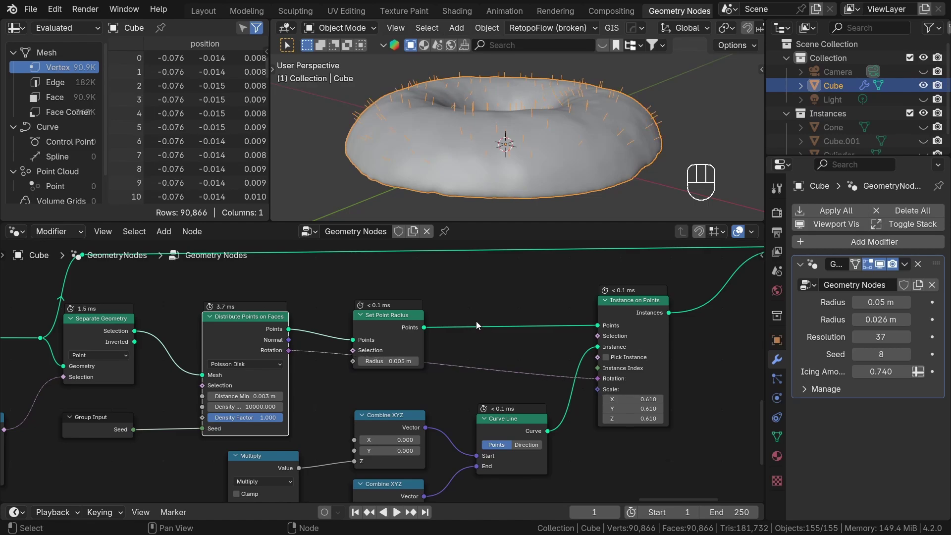
pyautogui.middleClick(682, 147)
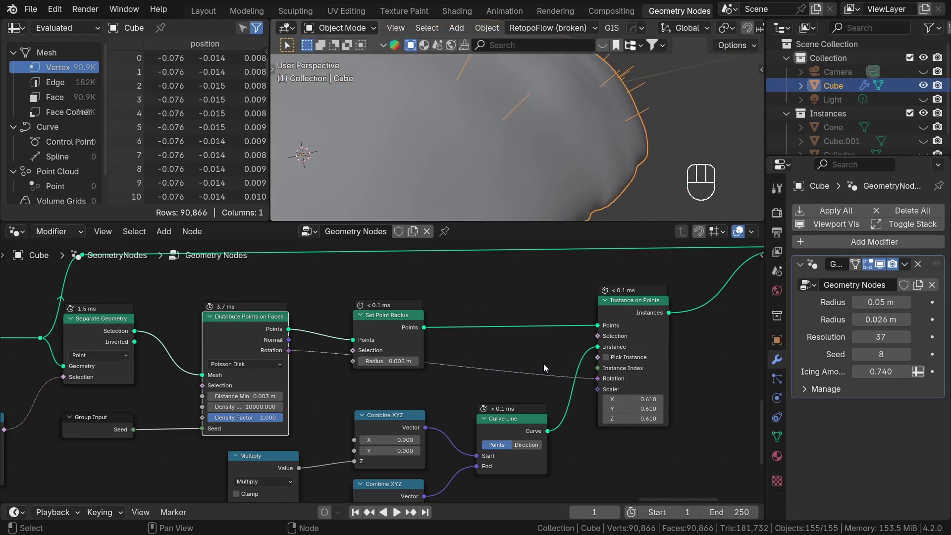
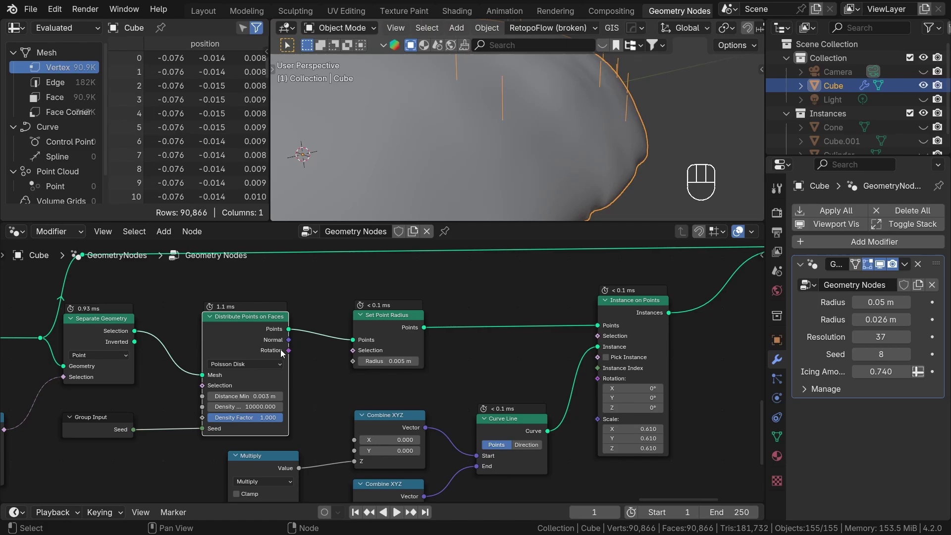
pyautogui.click(362, 352)
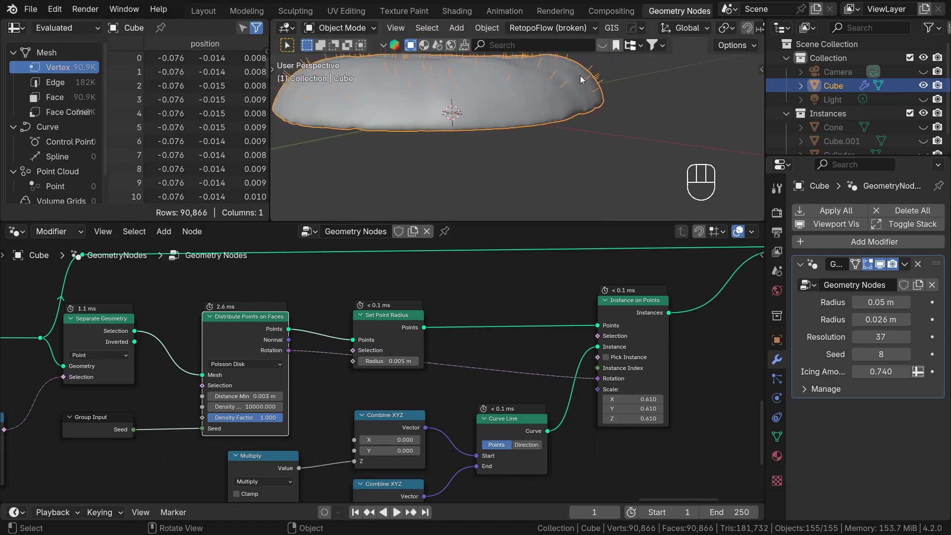
pyautogui.moveTo(589, 84); pyautogui.dragTo(668, 84)
pyautogui.middleClick(656, 86)
pyautogui.moveTo(642, 88); pyautogui.dragTo(632, 124)
pyautogui.moveTo(618, 129); pyautogui.dragTo(615, 166)
pyautogui.moveTo(614, 160); pyautogui.dragTo(618, 111)
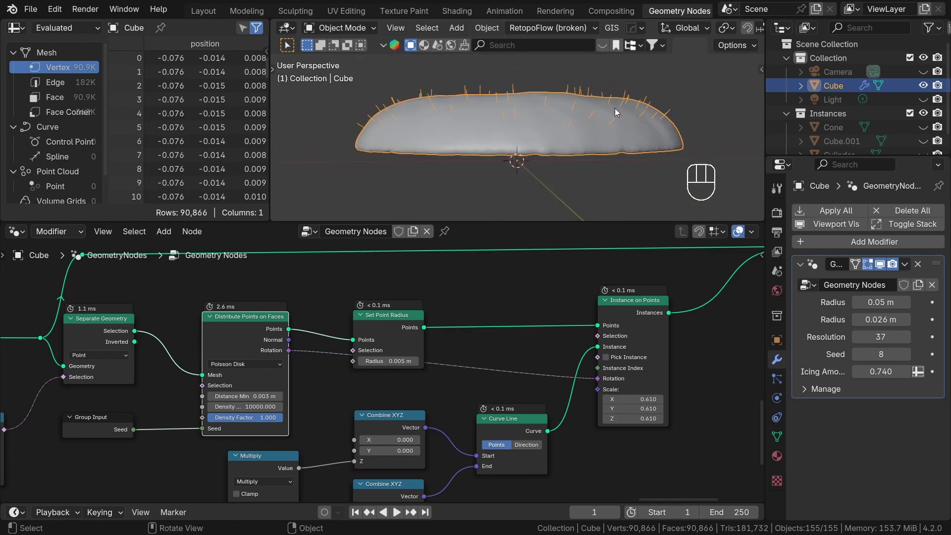
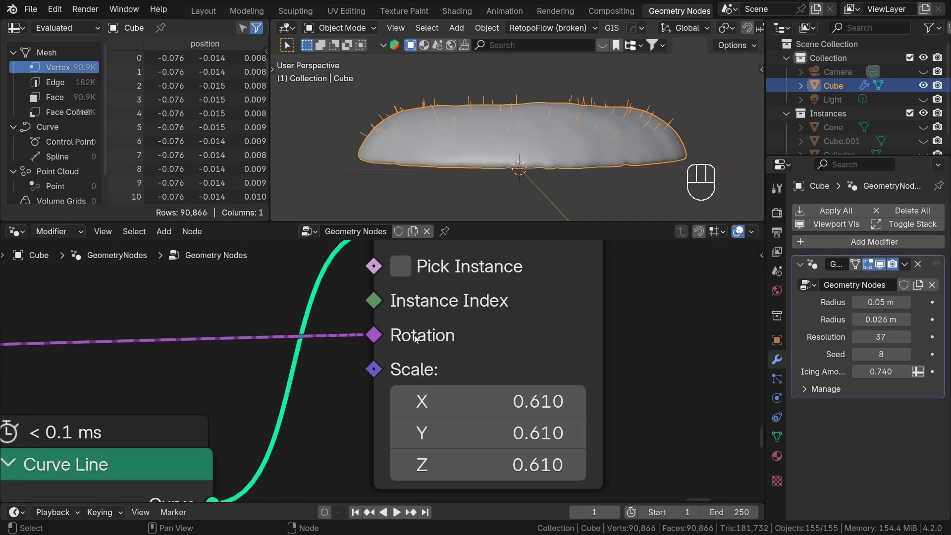
pyautogui.middleClick(356, 331)
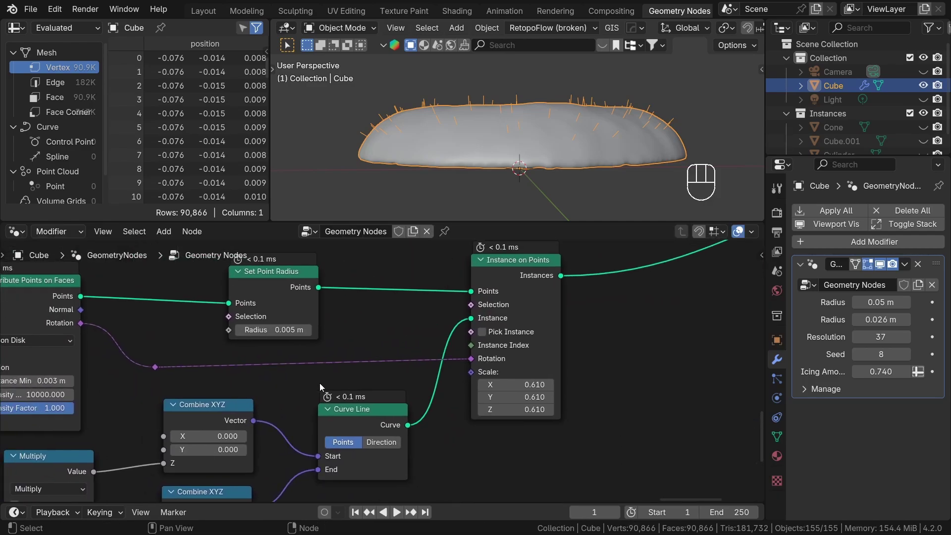
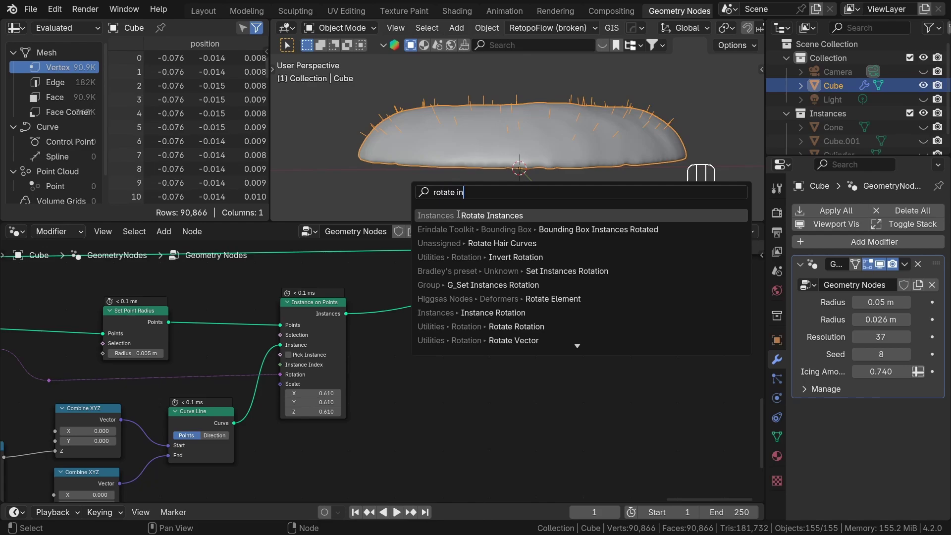
# Drop a Rotate Instances node after Instance on Points with Rotation X at 90°
pyautogui.click(532, 342)
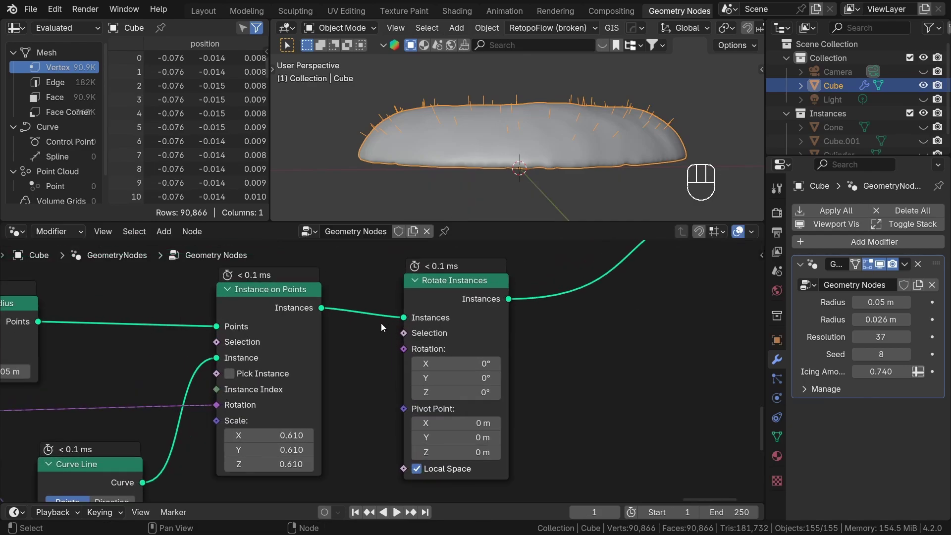
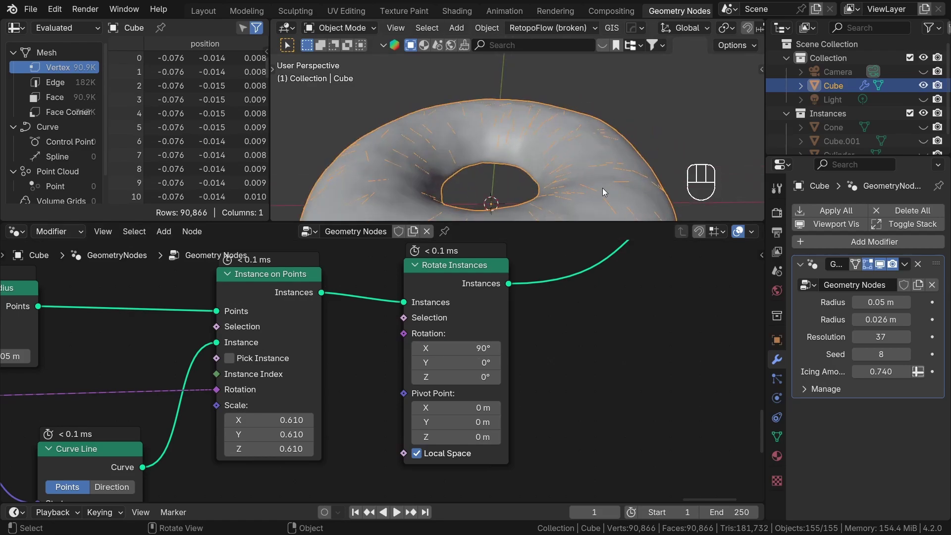
pyautogui.moveTo(569, 151); pyautogui.dragTo(580, 208)
# Add a Transform Geometry node to rotate the Curve Line 90° on X before instancing
pyautogui.moveTo(547, 165); pyautogui.dragTo(504, 96)
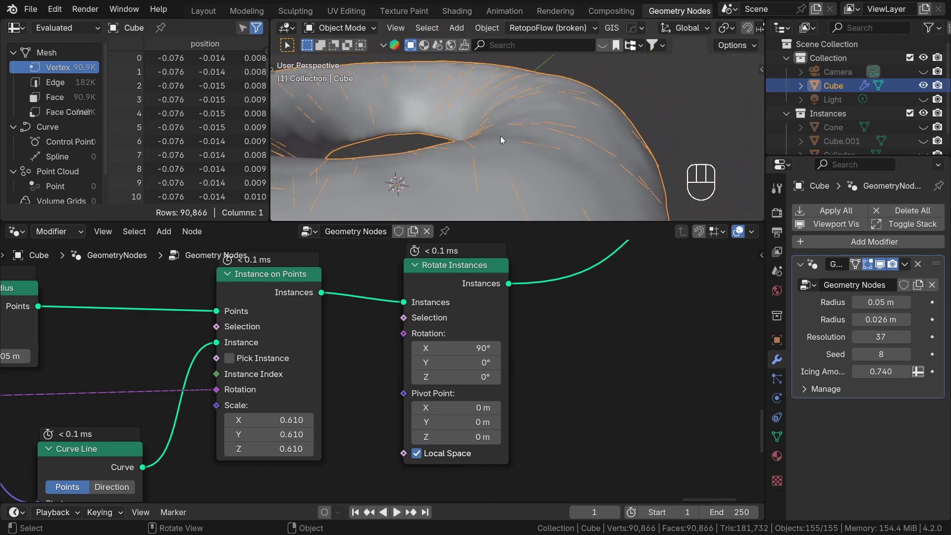
pyautogui.click(451, 302)
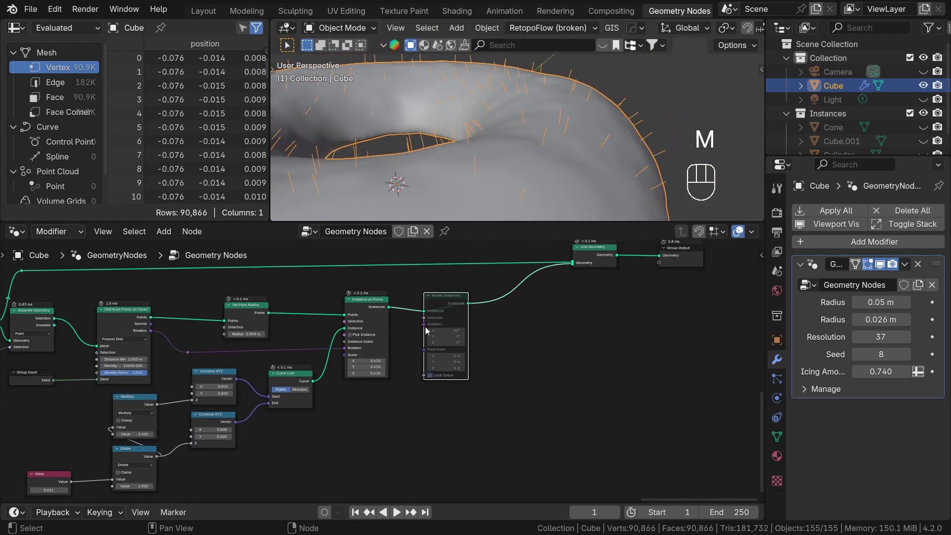
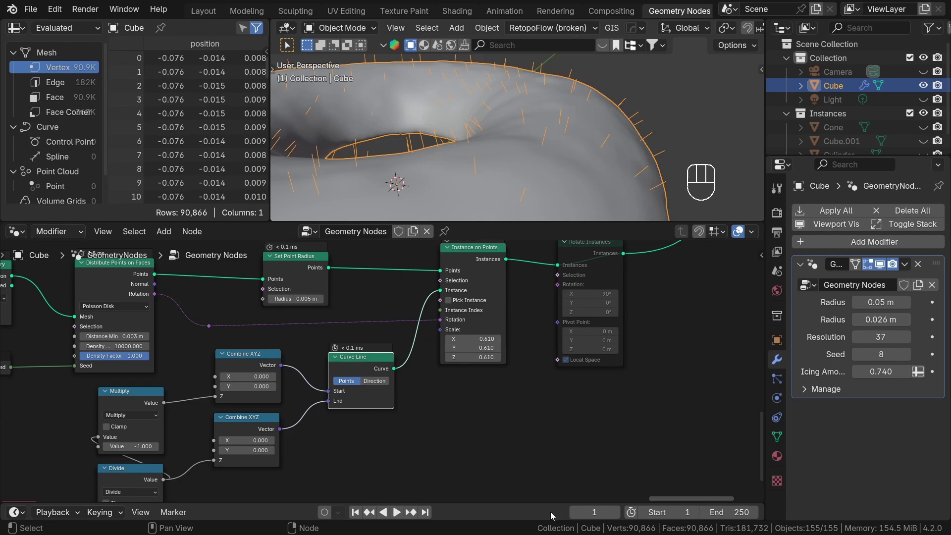
pyautogui.press('shift+a')
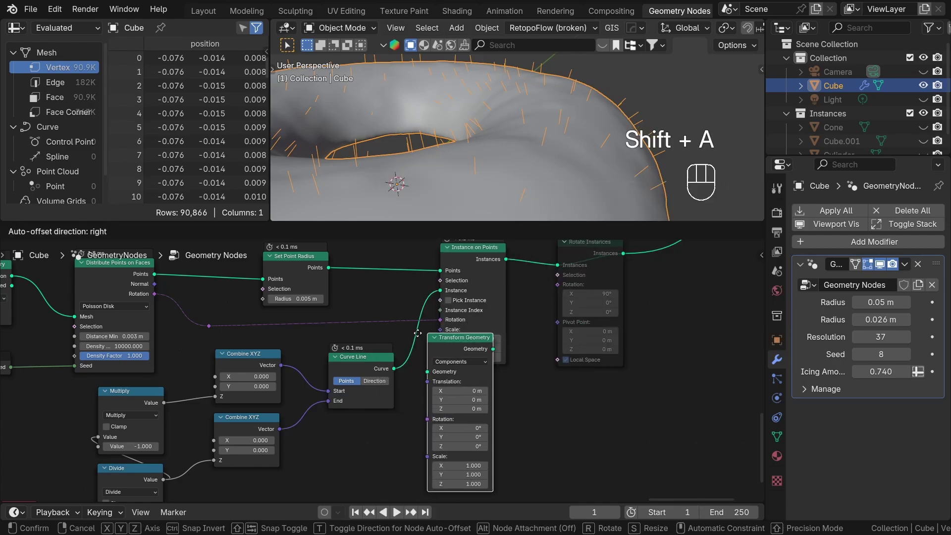
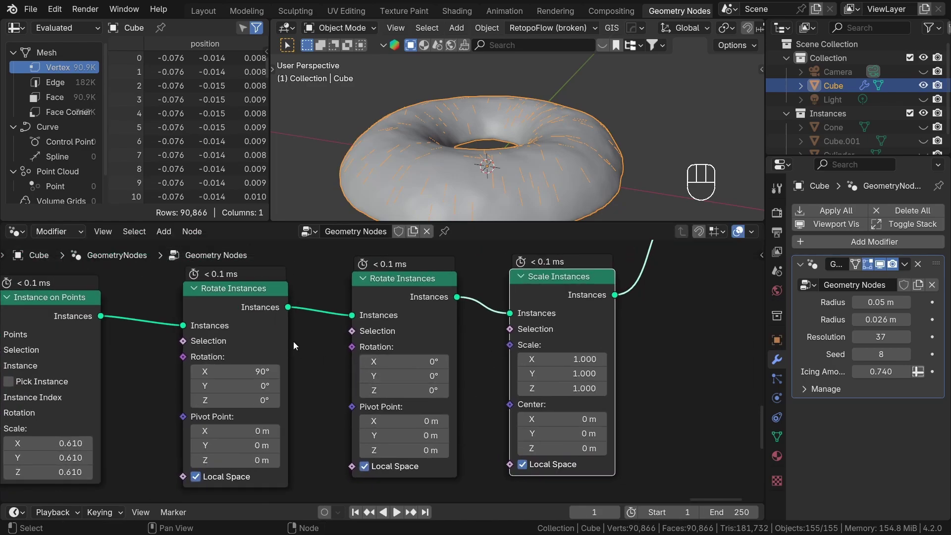
# Chain a second Rotate Instances node, left at zero rotation, after the 90° one
pyautogui.moveTo(327, 327); pyautogui.dragTo(567, 339)
pyautogui.click(669, 355)
pyautogui.moveTo(449, 311); pyautogui.dragTo(558, 318)
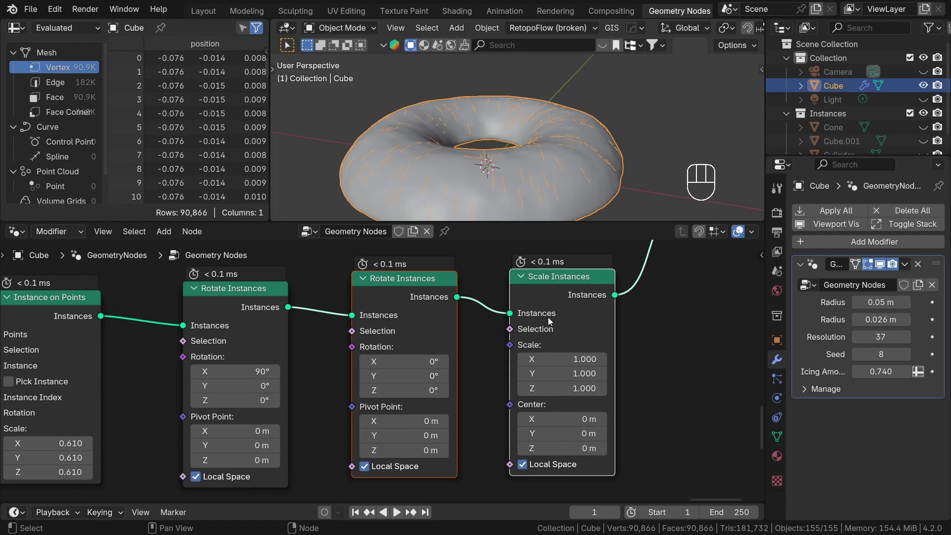
pyautogui.click(346, 329)
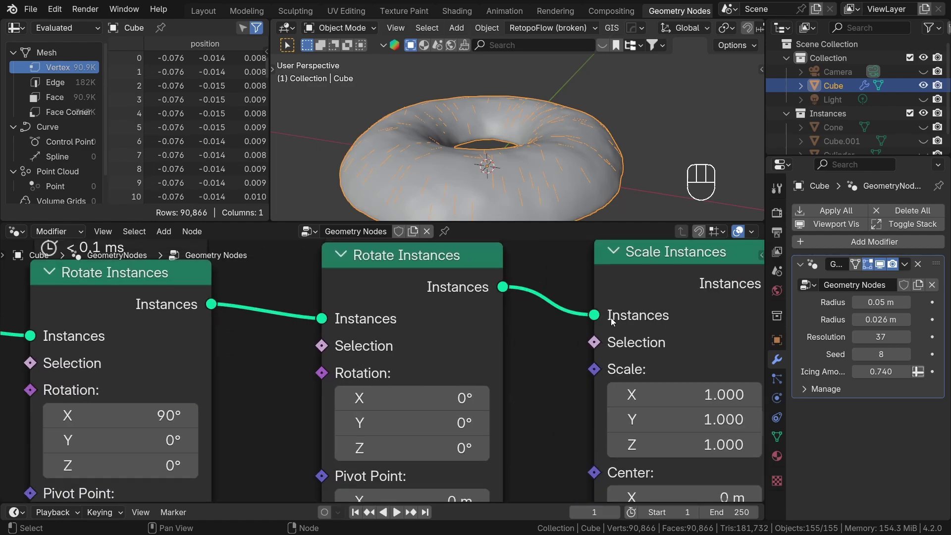
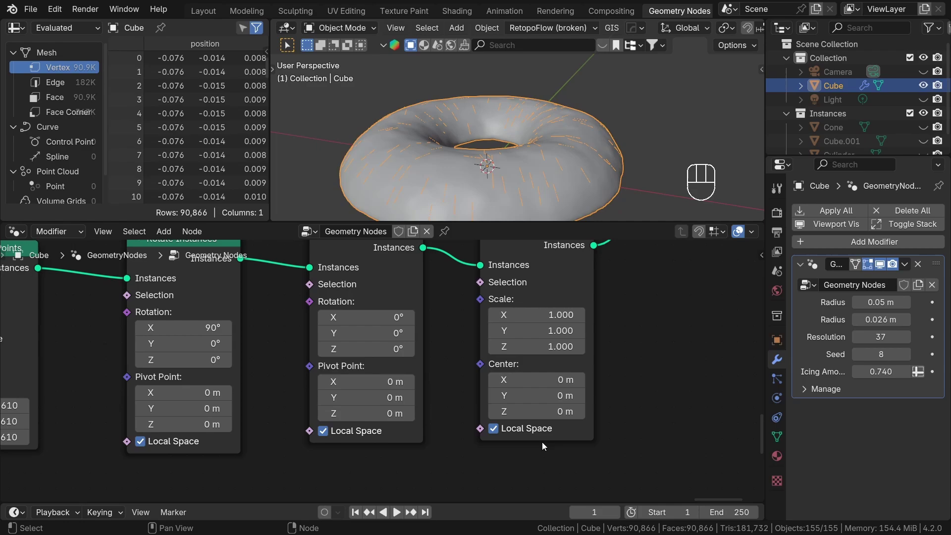
# Add a Scale Instances node at default values after the second rotation
pyautogui.moveTo(523, 459); pyautogui.dragTo(315, 431)
pyautogui.click(470, 456)
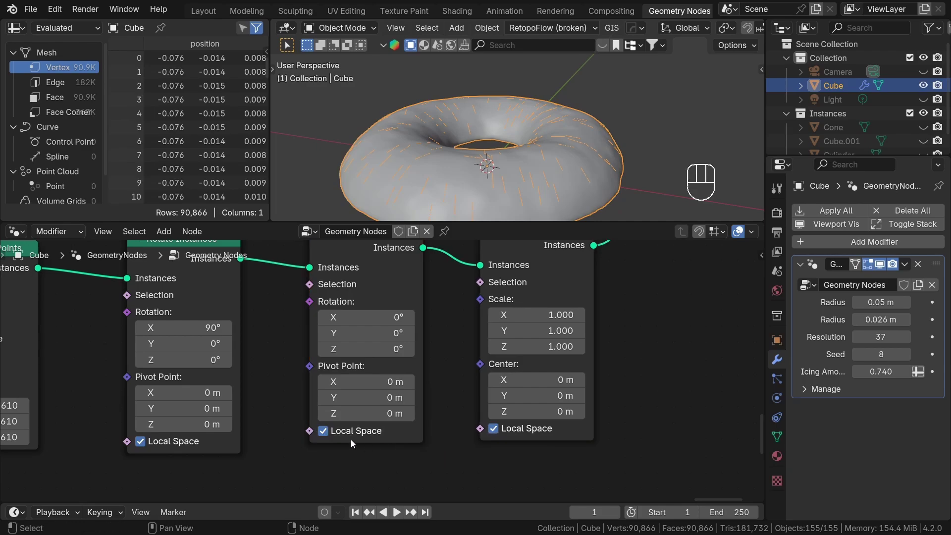
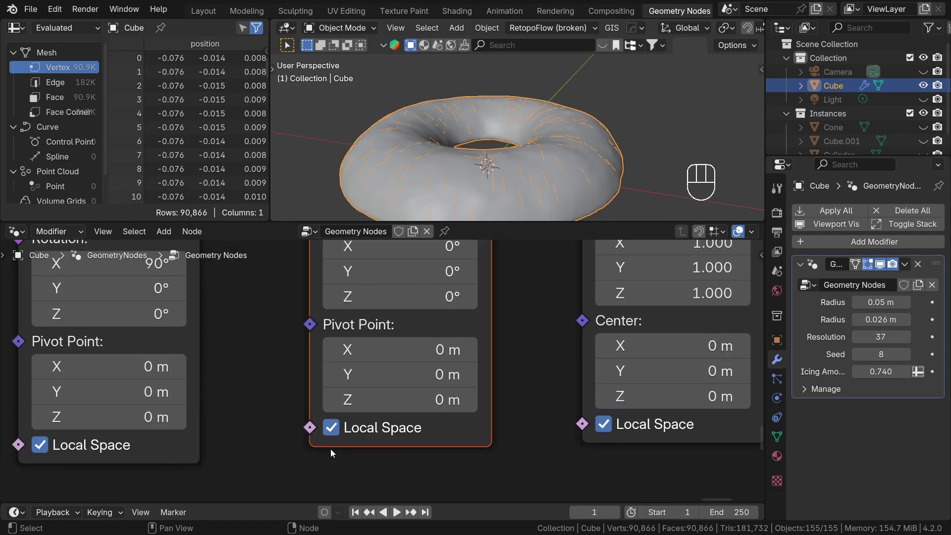
pyautogui.click(571, 452)
pyautogui.moveTo(565, 415); pyautogui.dragTo(595, 442)
pyautogui.click(556, 461)
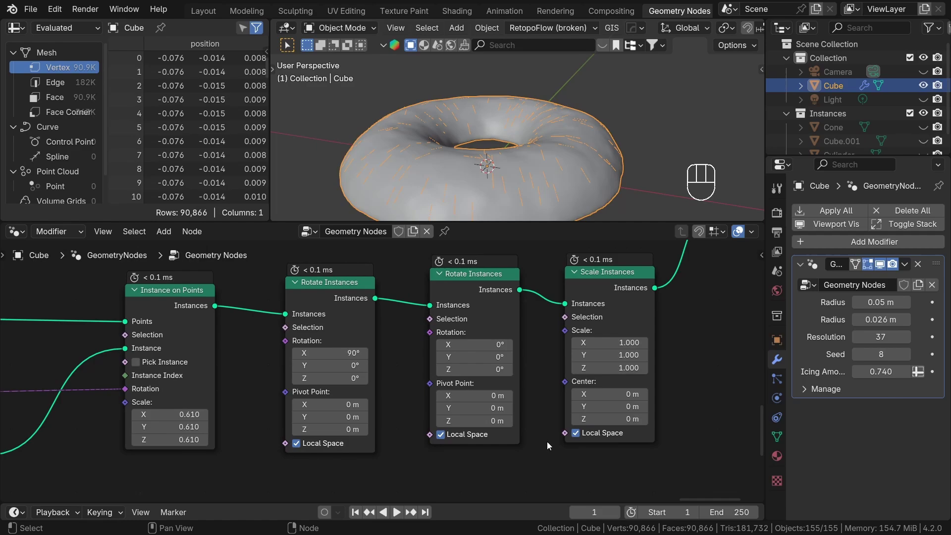
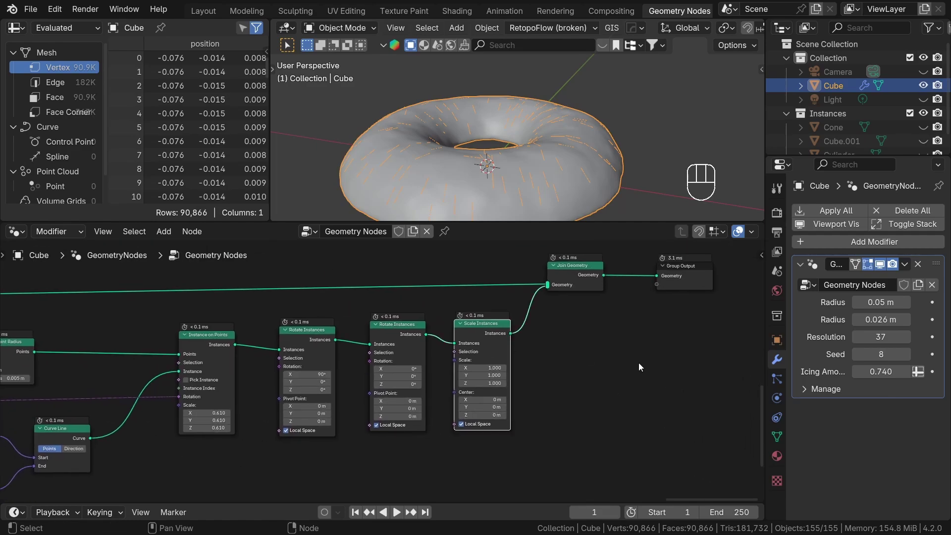
# Spread the instance nodes apart to leave room below the chain
pyautogui.moveTo(508, 276); pyautogui.dragTo(486, 264)
pyautogui.press('g')
pyautogui.moveTo(440, 372); pyautogui.dragTo(383, 340)
pyautogui.press('g')
pyautogui.moveTo(375, 405); pyautogui.dragTo(403, 410)
pyautogui.middleClick(403, 410)
# Add Random Value nodes below the chain to drive the instances' rotation and scale
pyautogui.press('shift+a')
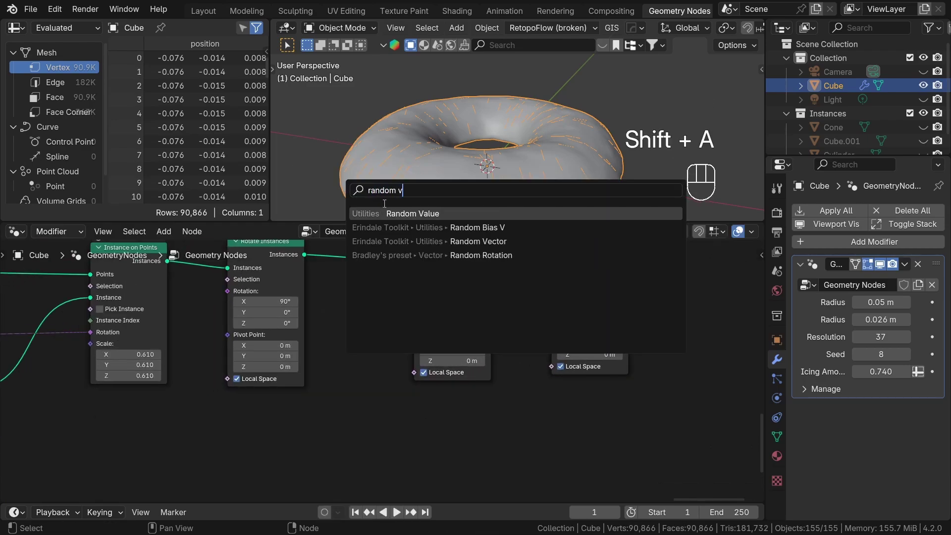
pyautogui.press('shift+d')
pyautogui.moveTo(376, 434); pyautogui.dragTo(376, 481)
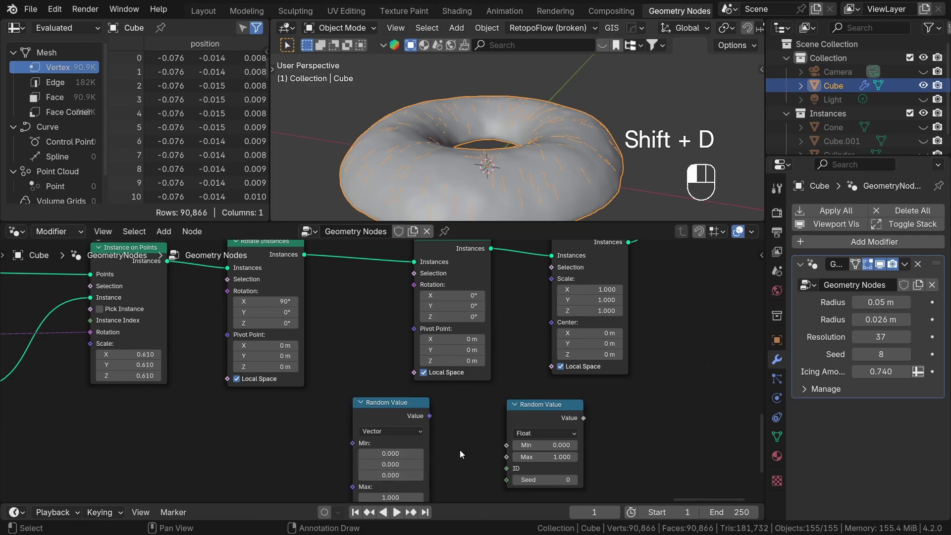
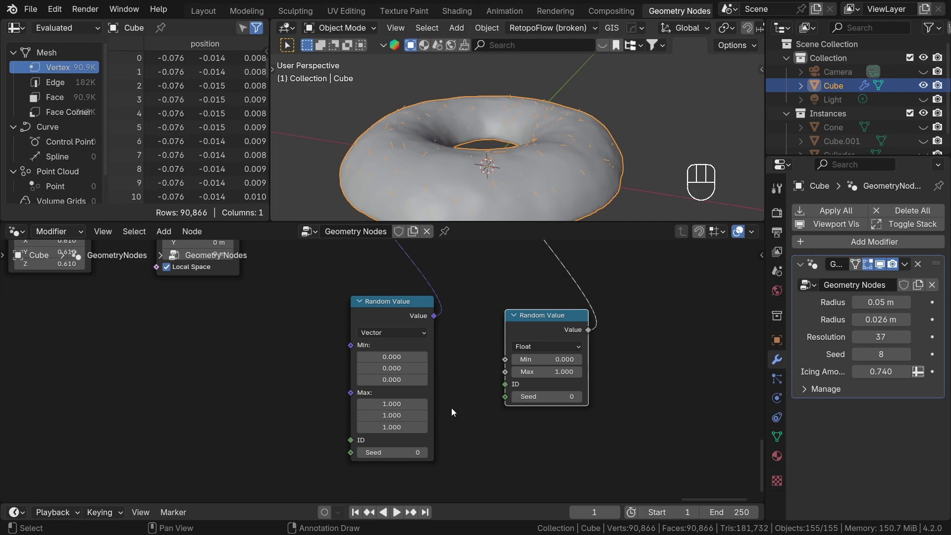
pyautogui.middleClick(464, 402)
pyautogui.press('shift+a')
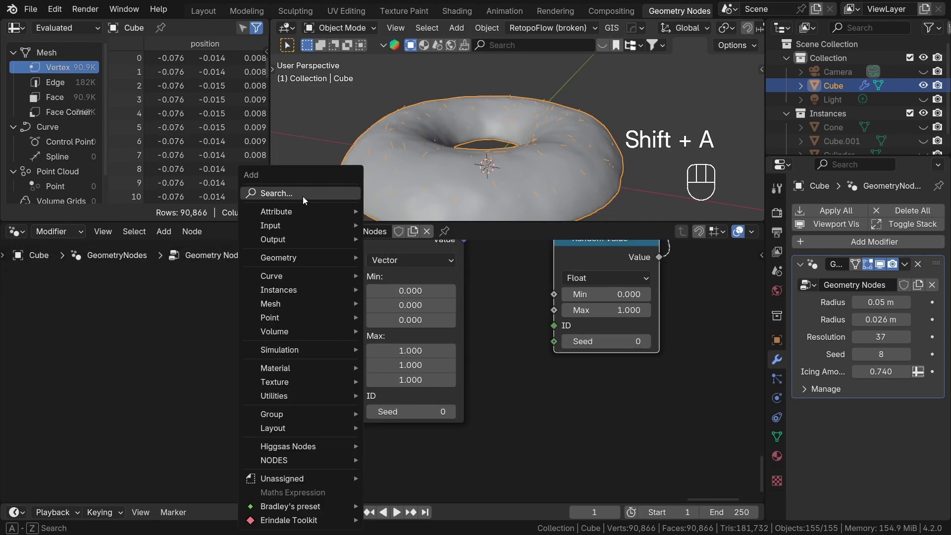
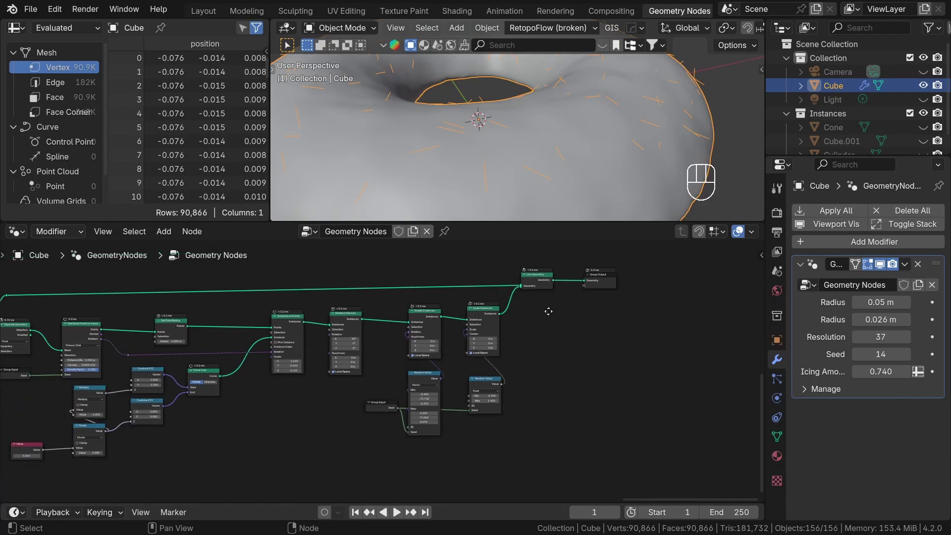
# Restore the multi-panel layout and bring the end of the node chain into view
pyautogui.middleClick(526, 336)
pyautogui.moveTo(531, 167); pyautogui.dragTo(549, 150)
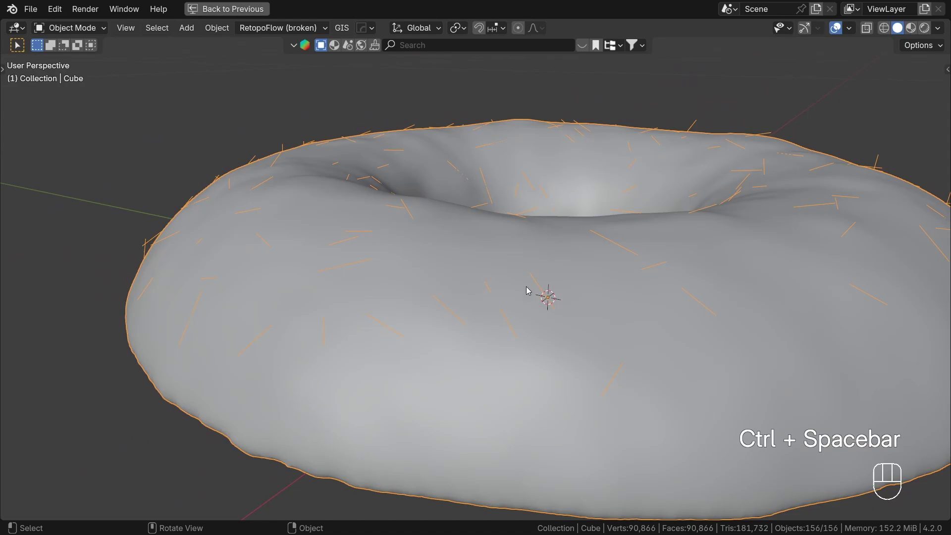
pyautogui.press('ctrl+space')
pyautogui.middleClick(612, 141)
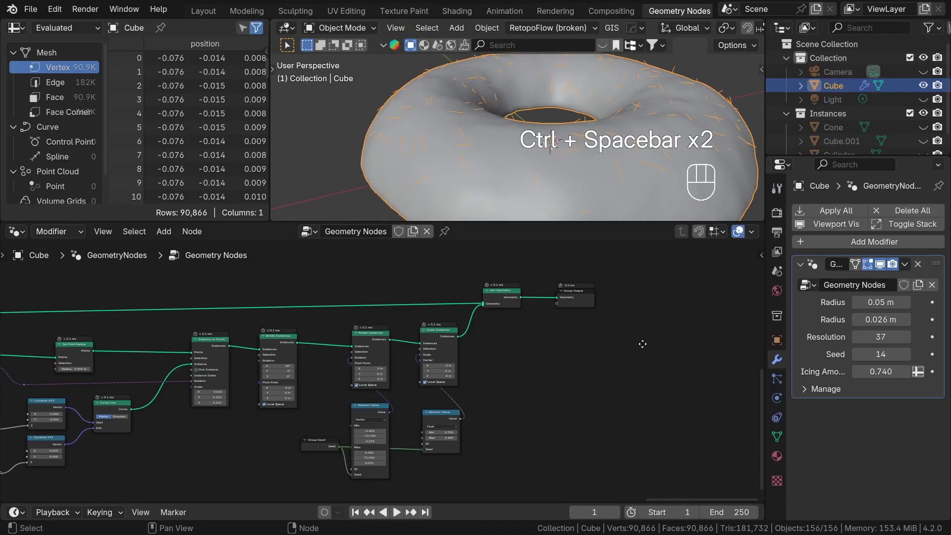
pyautogui.middleClick(559, 361)
pyautogui.moveTo(484, 315); pyautogui.dragTo(479, 313)
# Move Group Output and Join Geometry further right and start a link from Scale Instances' output
pyautogui.press('g')
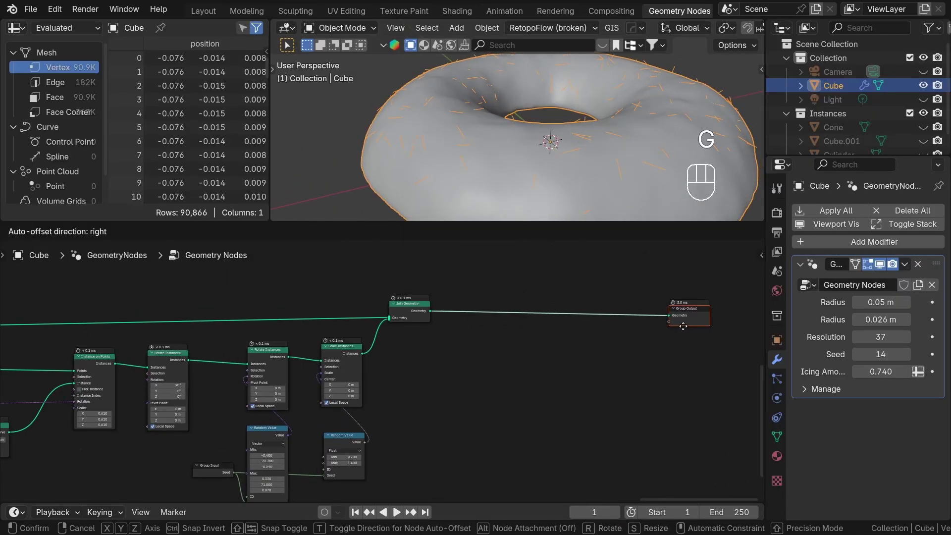
pyautogui.click(401, 316)
pyautogui.press('g')
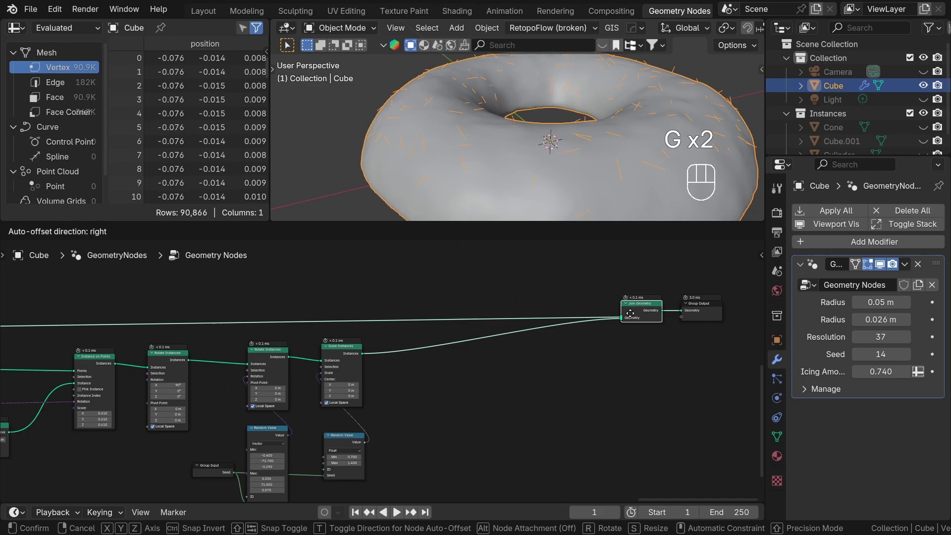
pyautogui.moveTo(593, 380); pyautogui.dragTo(563, 379)
pyautogui.middleClick(519, 374)
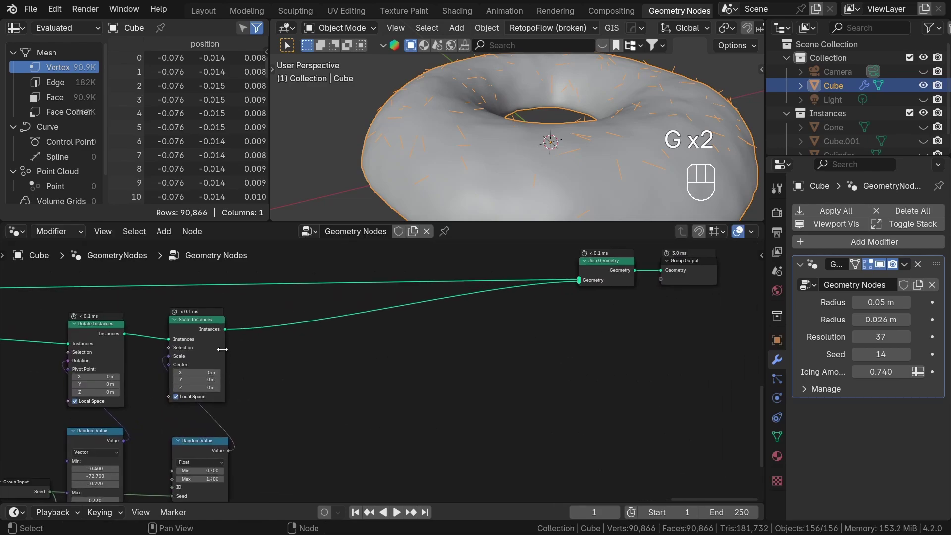
pyautogui.click(219, 330)
pyautogui.click(237, 354)
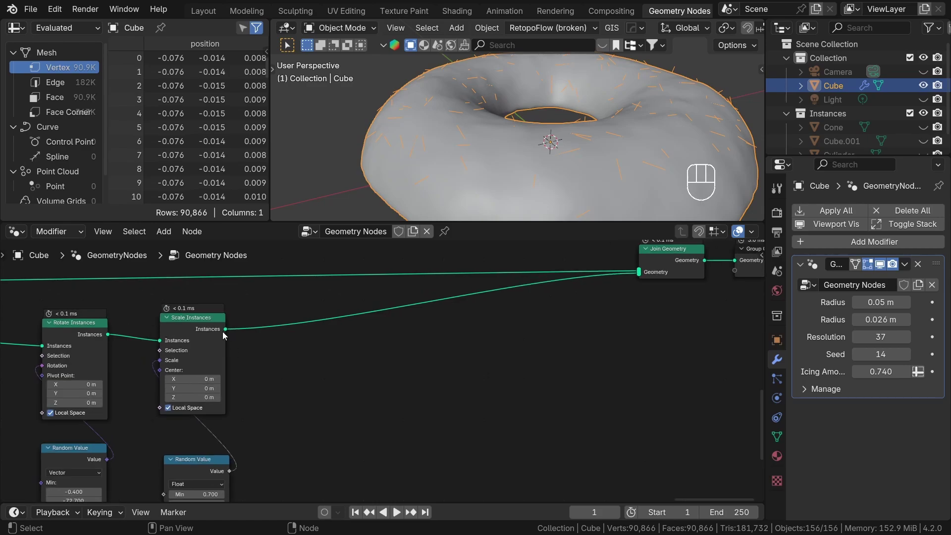
# Insert a Realize Instances node after Scale Instances and connect it onward to the output
pyautogui.moveTo(225, 332); pyautogui.dragTo(384, 372)
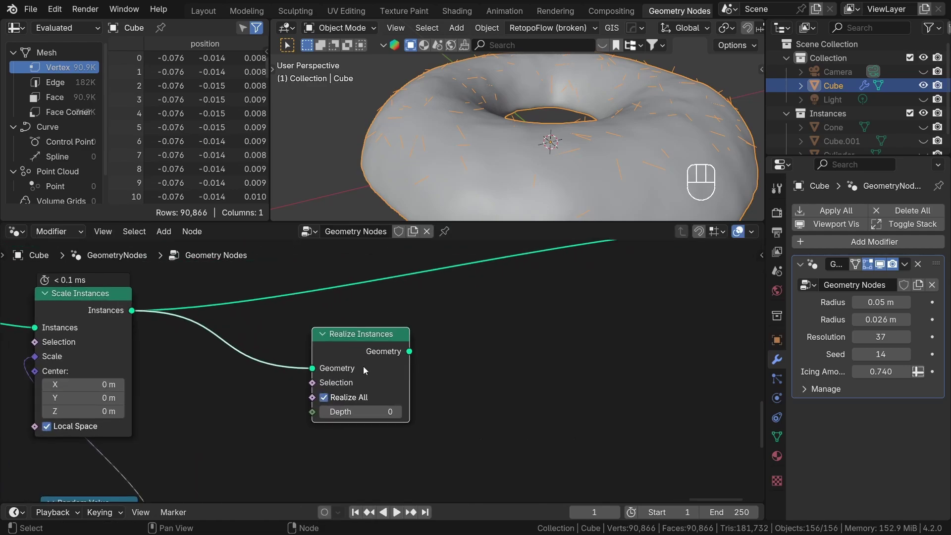
pyautogui.click(337, 352)
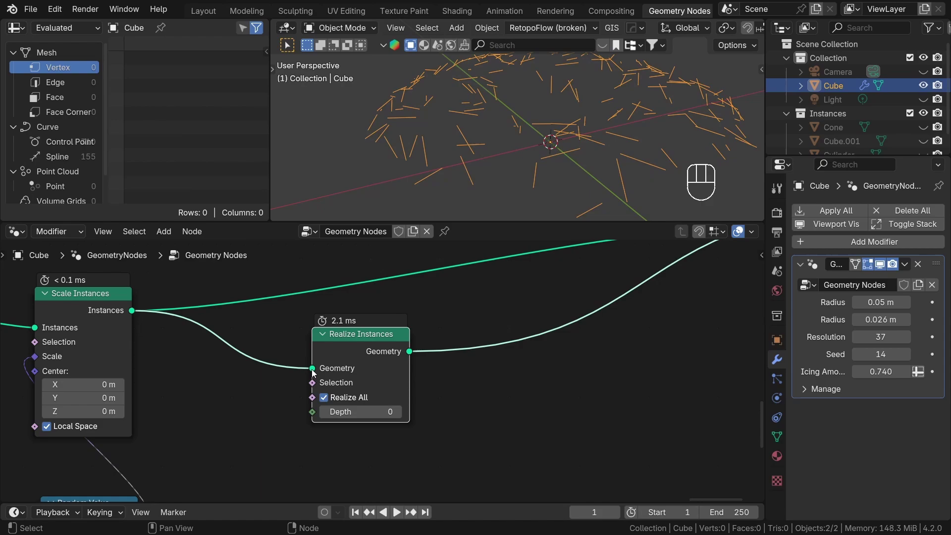
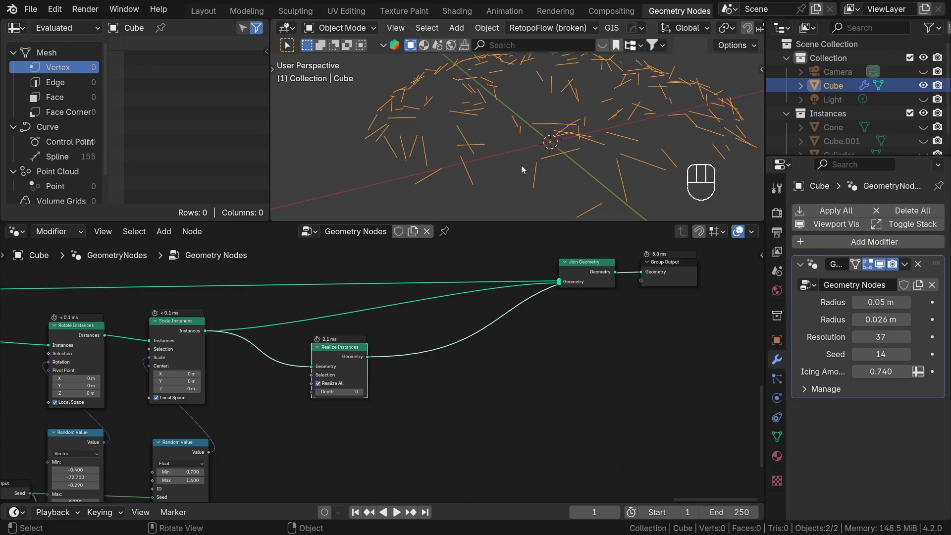
pyautogui.middleClick(542, 136)
pyautogui.click(547, 145)
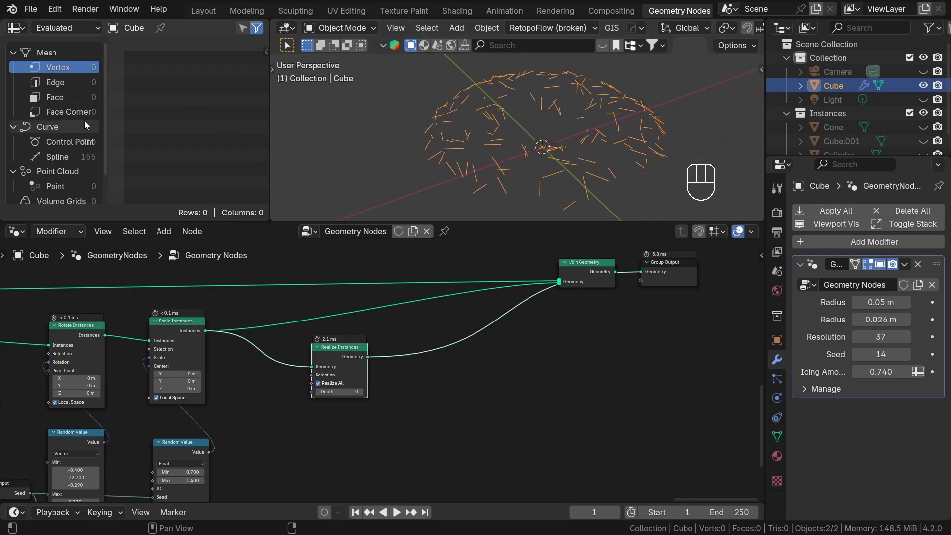
# Check the geometry and instance counts in the spreadsheet after realizing
pyautogui.click(79, 159)
pyautogui.click(189, 331)
pyautogui.click(343, 352)
pyautogui.click(316, 363)
pyautogui.click(316, 363)
pyautogui.click(316, 363)
pyautogui.click(316, 363)
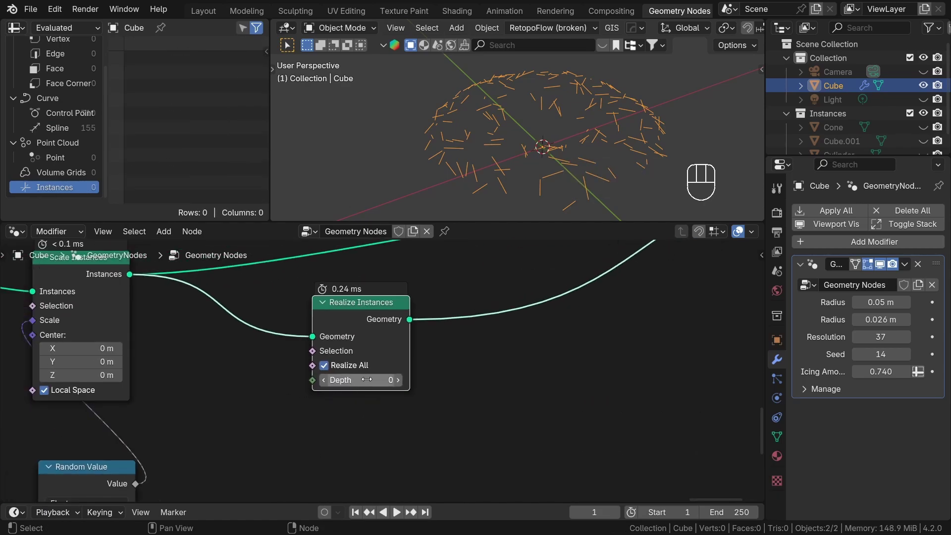
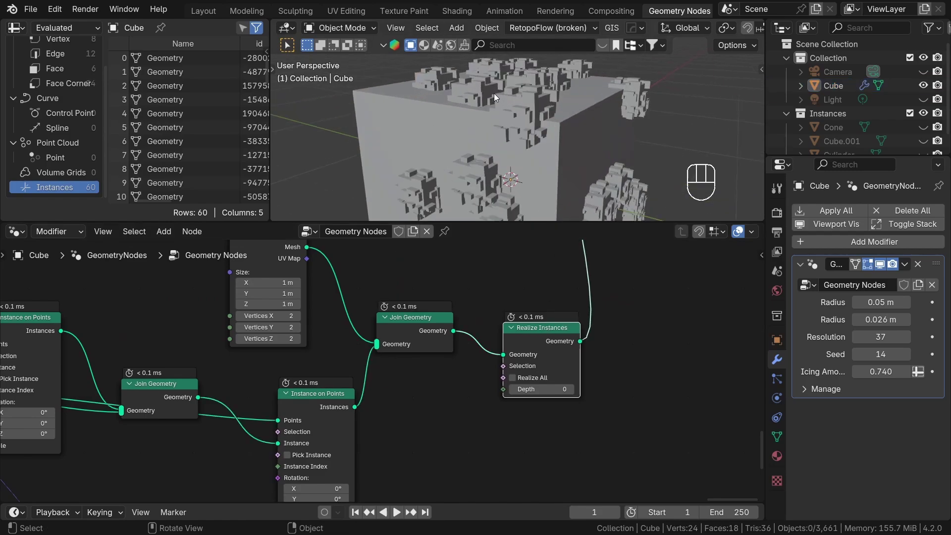
pyautogui.moveTo(527, 131); pyautogui.dragTo(511, 130)
pyautogui.click(501, 167)
pyautogui.middleClick(460, 142)
pyautogui.moveTo(555, 155); pyautogui.dragTo(565, 147)
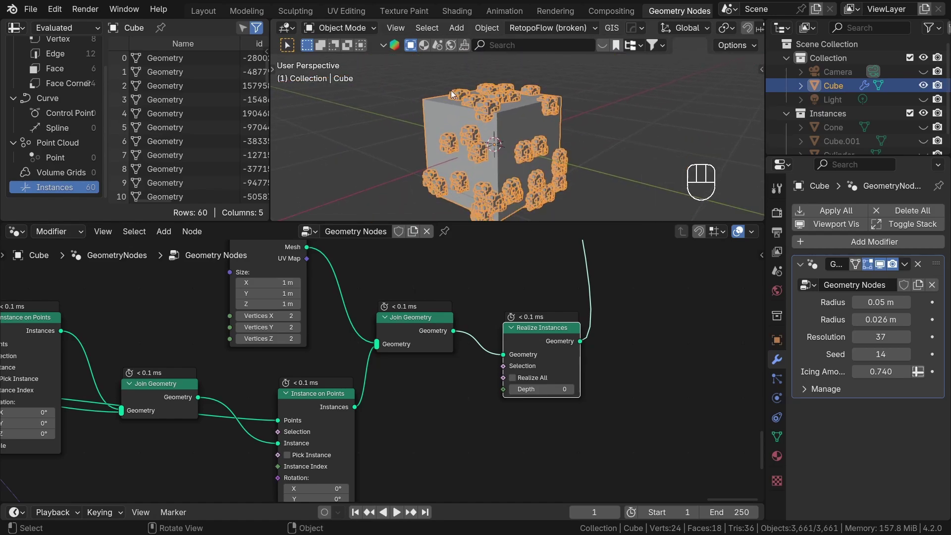
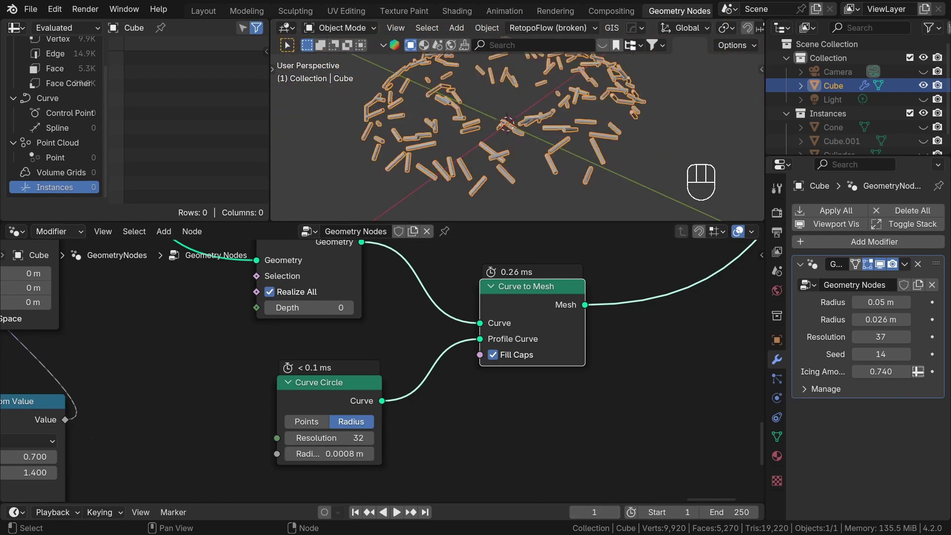
# Mesh the realized curves with Curve to Mesh using a 0.0008 m Curve Circle profile and Fill Caps
pyautogui.middleClick(327, 347)
pyautogui.click(358, 304)
pyautogui.press('m')
pyautogui.press('m')
pyautogui.press('m')
pyautogui.press('m')
pyautogui.middleClick(457, 398)
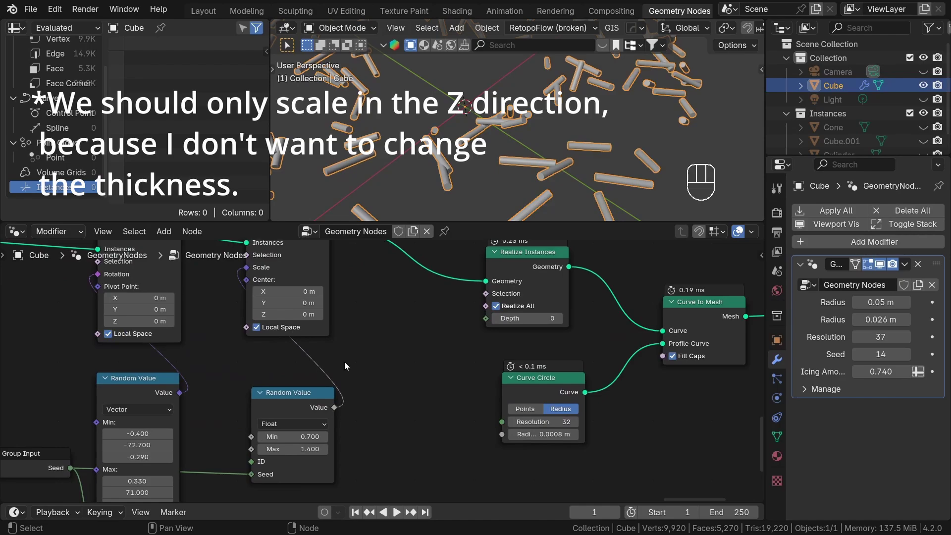
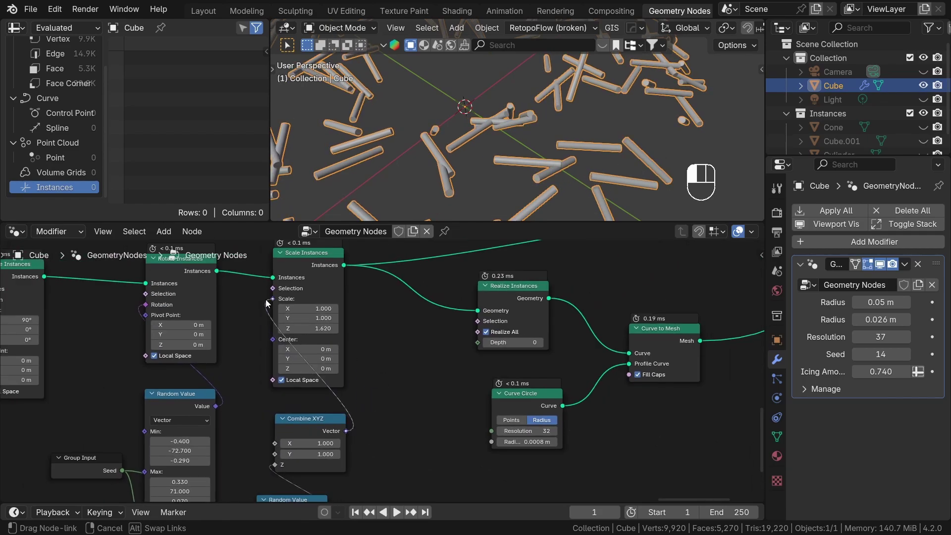
# Limit the sprinkles' random length range to a maximum of 1.2
pyautogui.middleClick(301, 386)
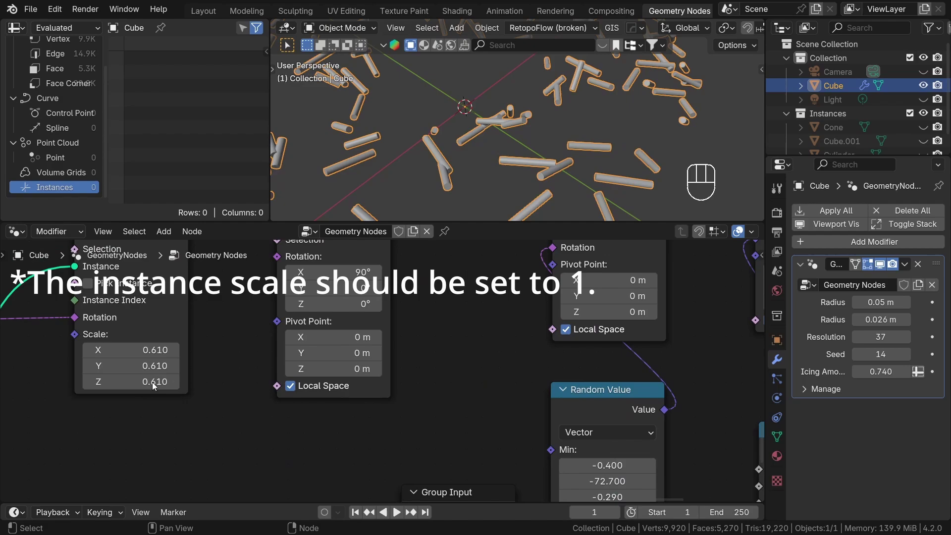
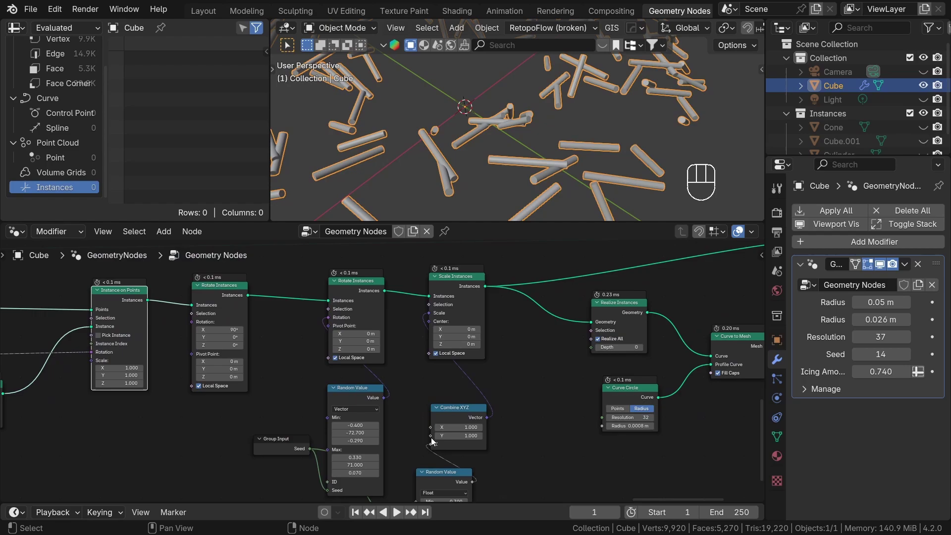
pyautogui.doubleClick(433, 468)
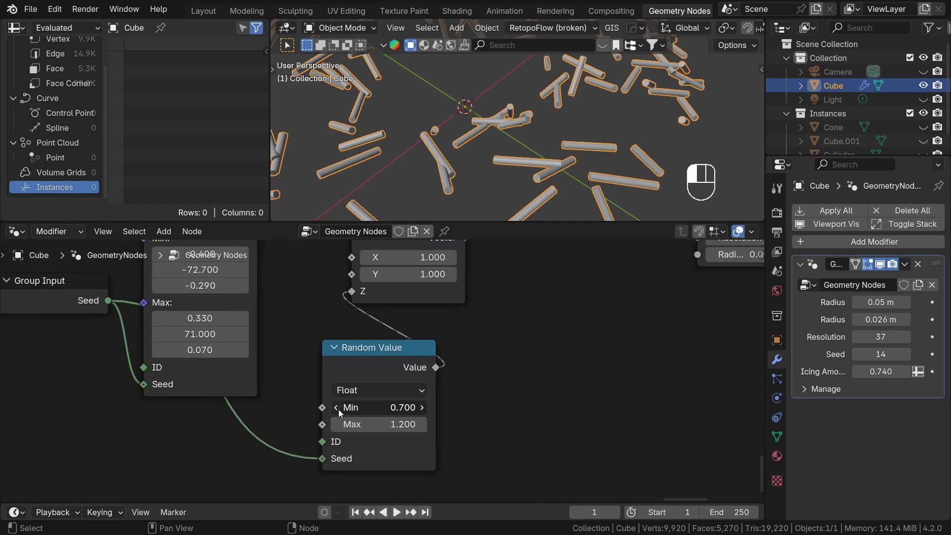
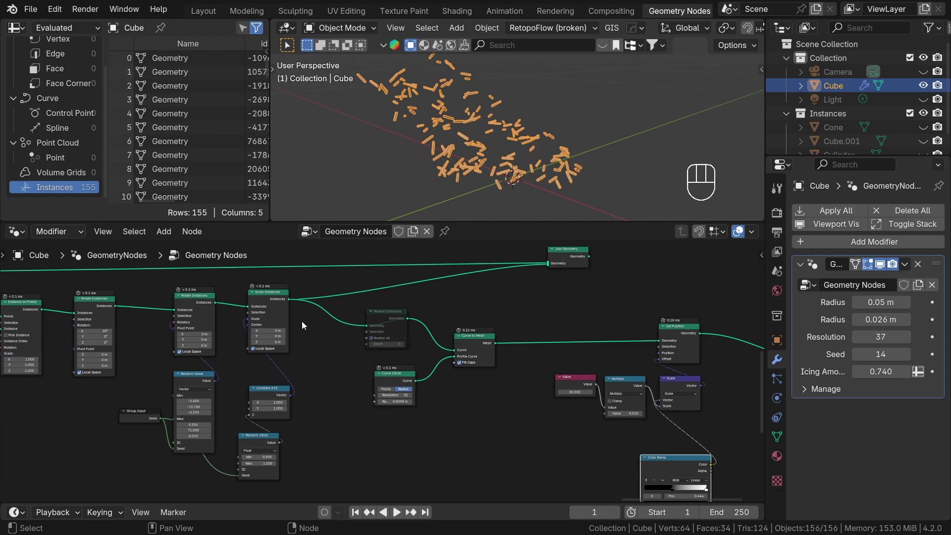
# Re-enable the muted Realize Instances node in the sprinkle tree (M)
pyautogui.click(413, 314)
pyautogui.press('m')
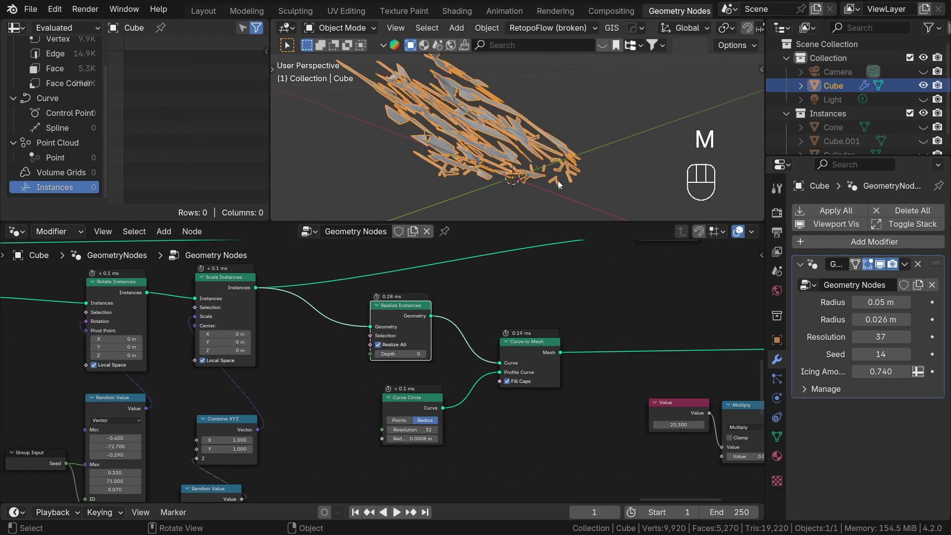
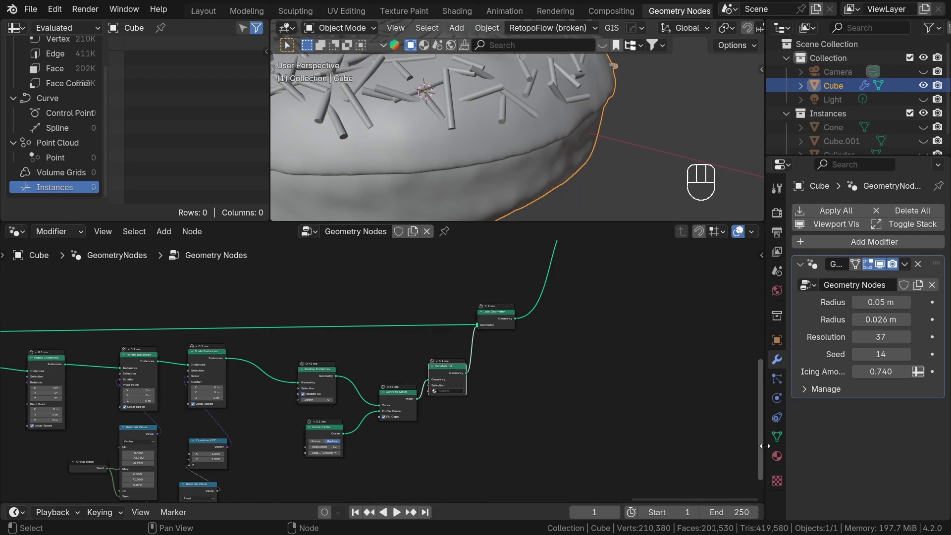
# Bring up the object's Material properties to choose a sprinkle material
pyautogui.click(937, 211)
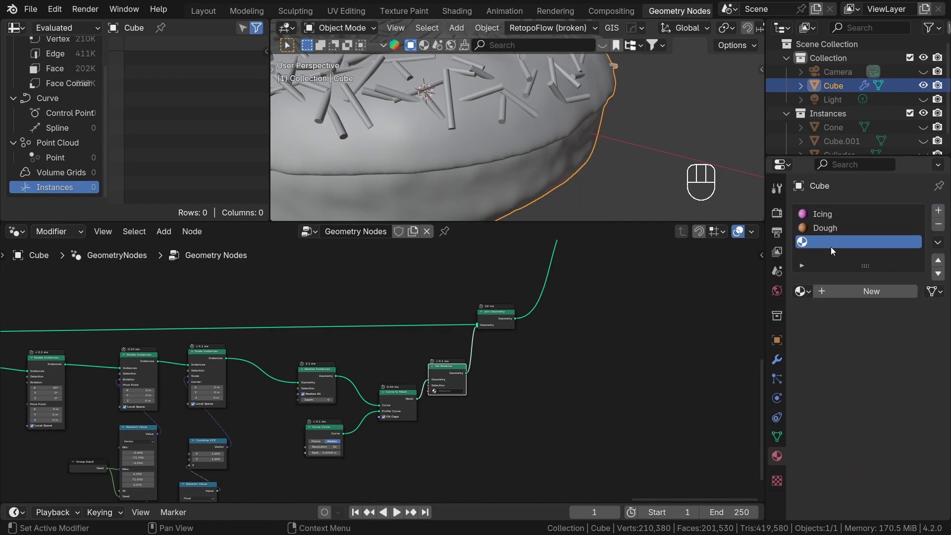